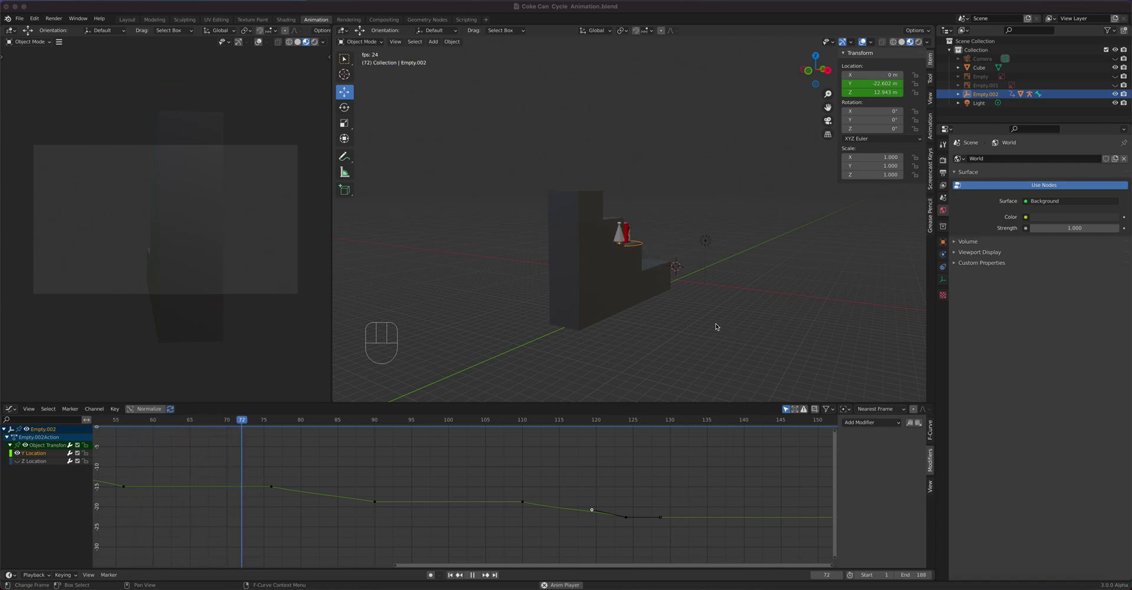
Step: Deselect everything, scrub forward and play the can's hop animation while orbiting the viewport
click(681, 312)
drag(681, 312, 715, 346)
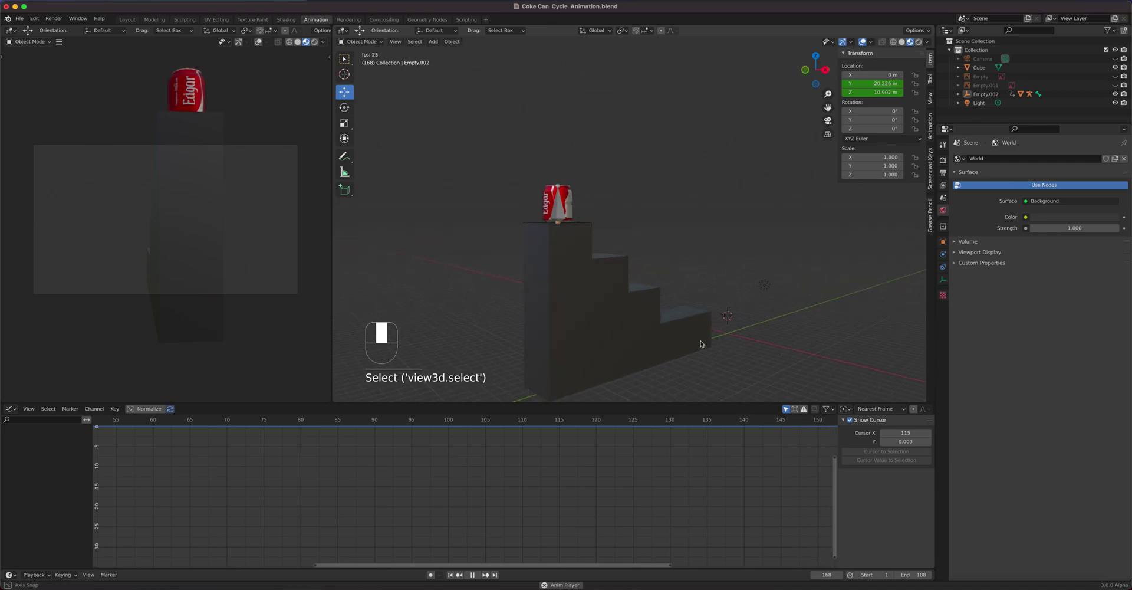
click(710, 338)
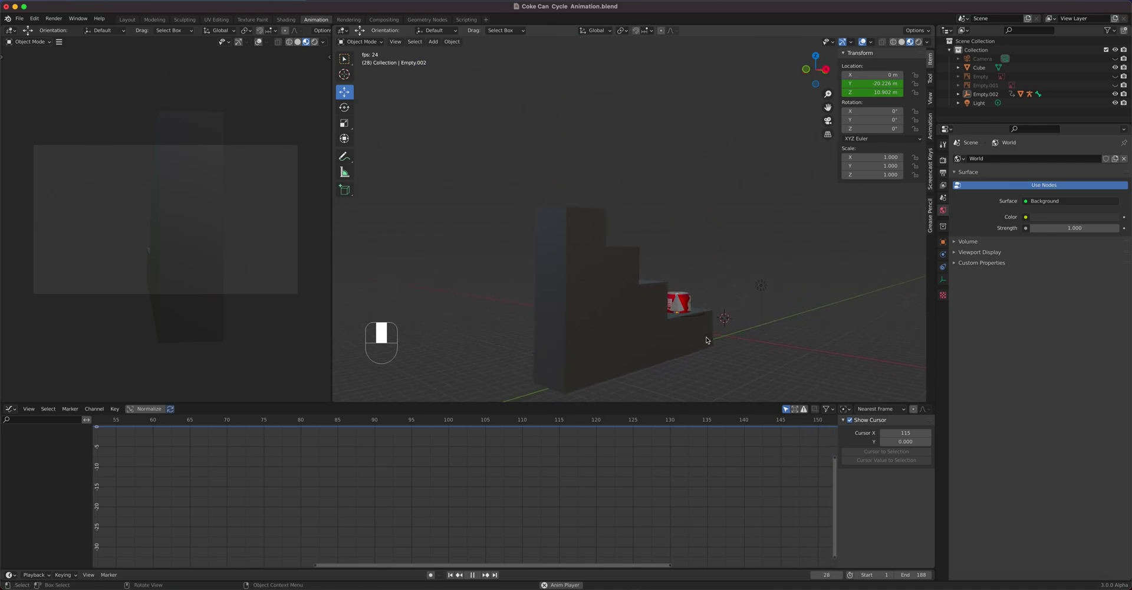
drag(711, 338, 713, 336)
drag(720, 334, 695, 341)
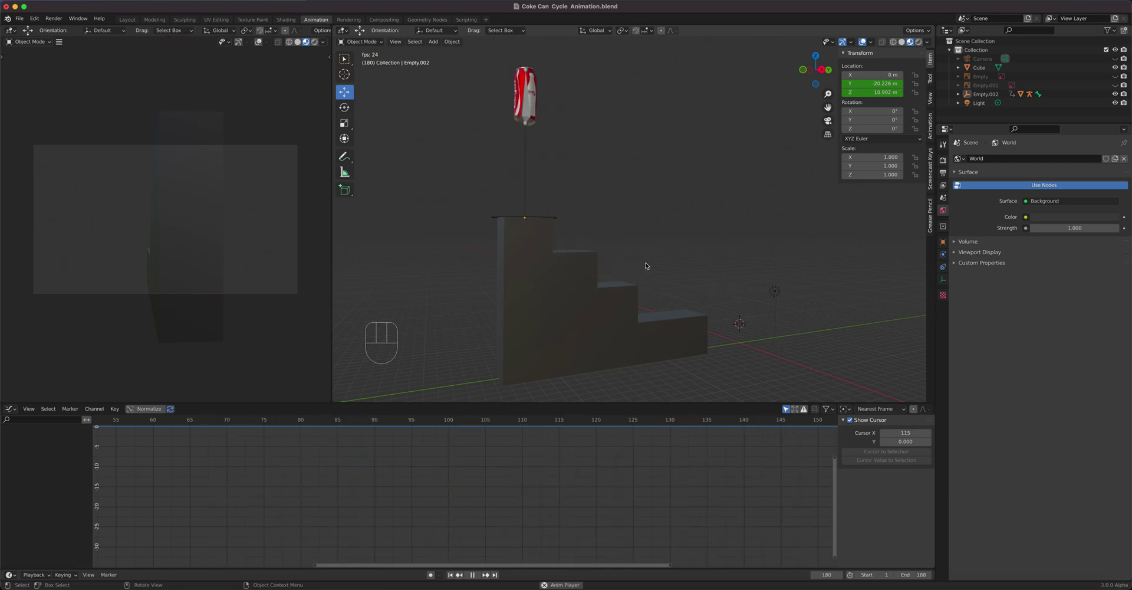
Step: Stop playback and show the Armature's Z Location curve with its Cycles modifier in view
key(space)
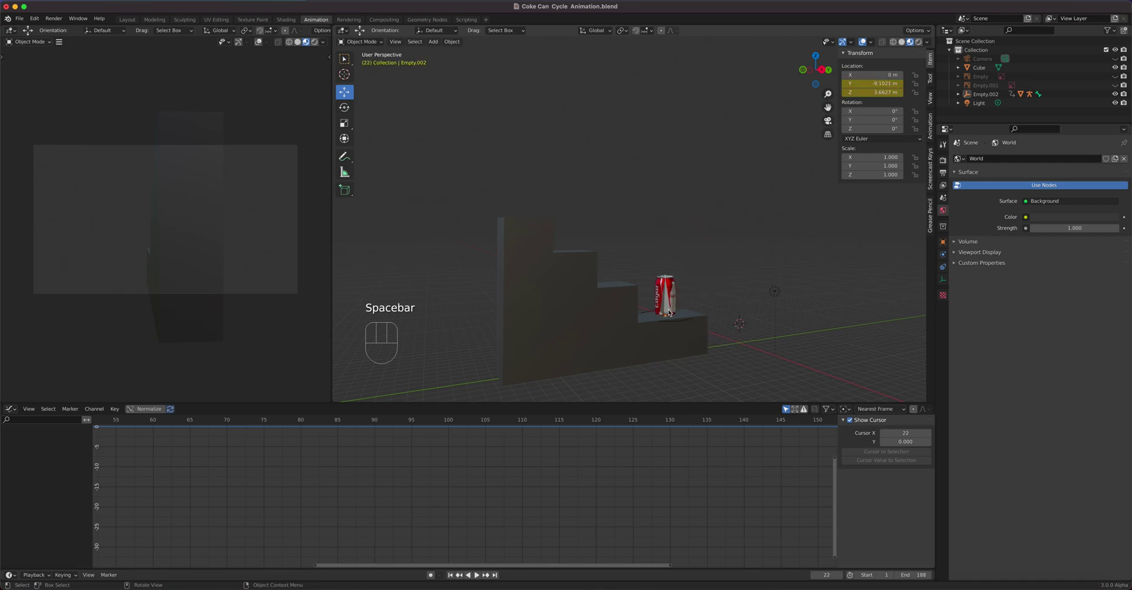
click(669, 310)
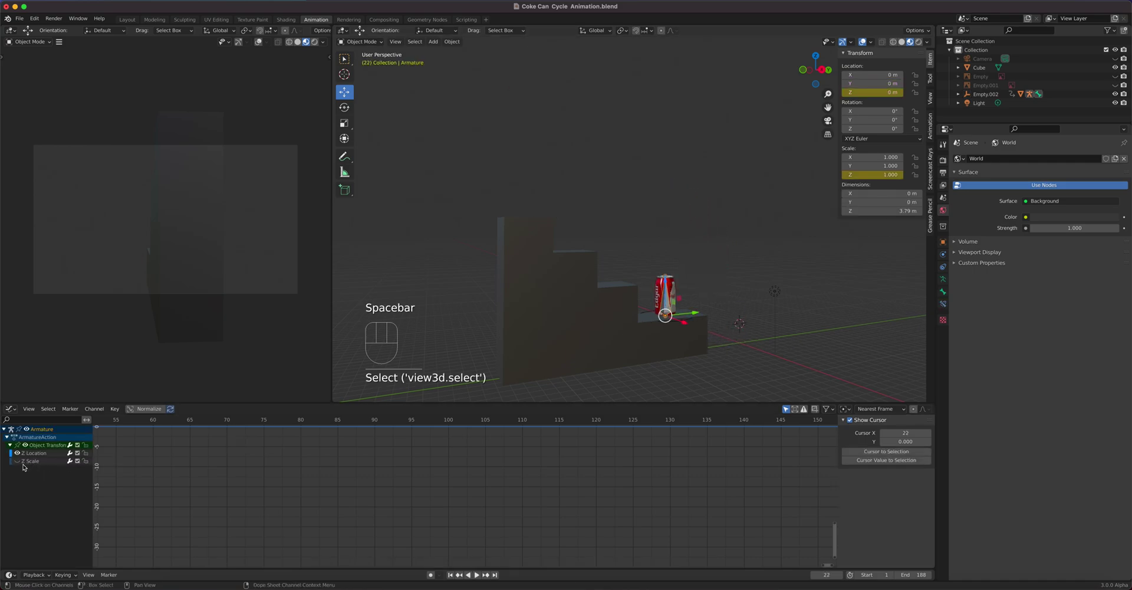
click(22, 462)
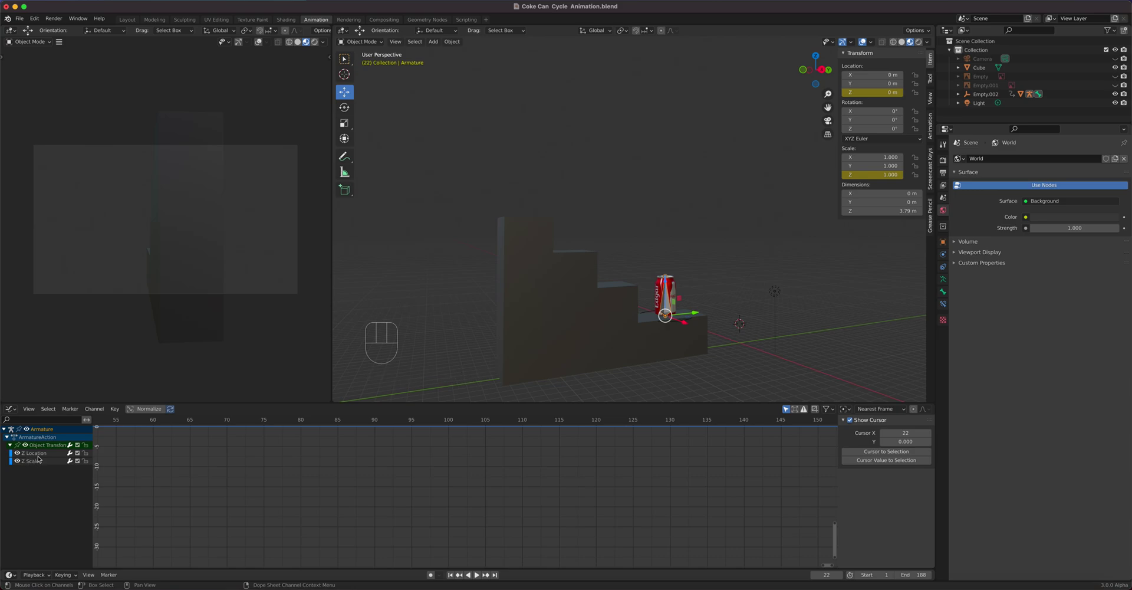
click(42, 455)
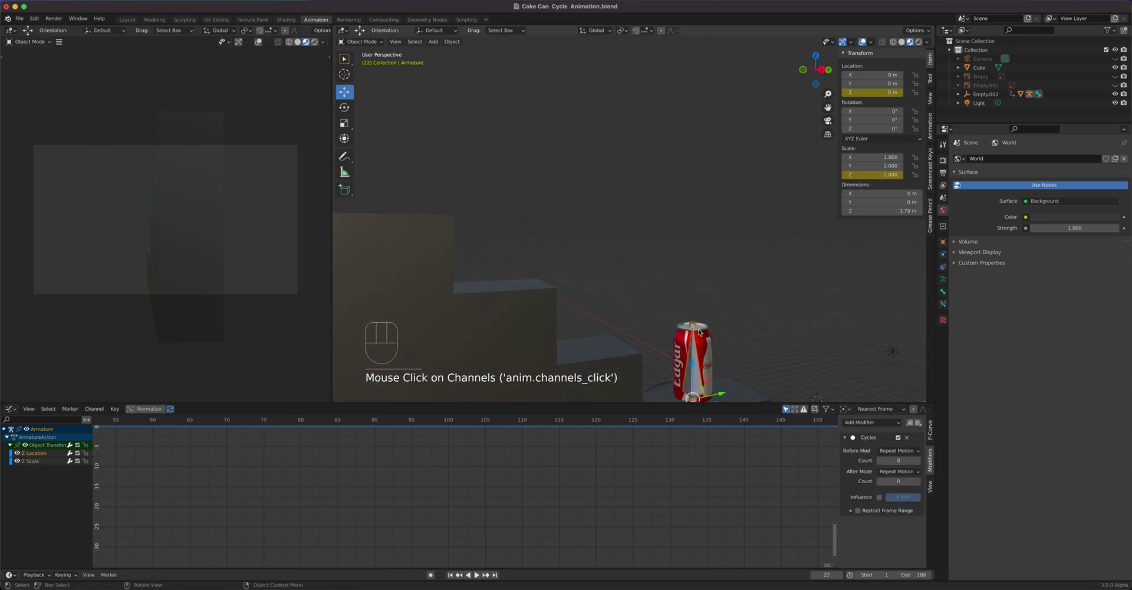
drag(673, 367, 662, 282)
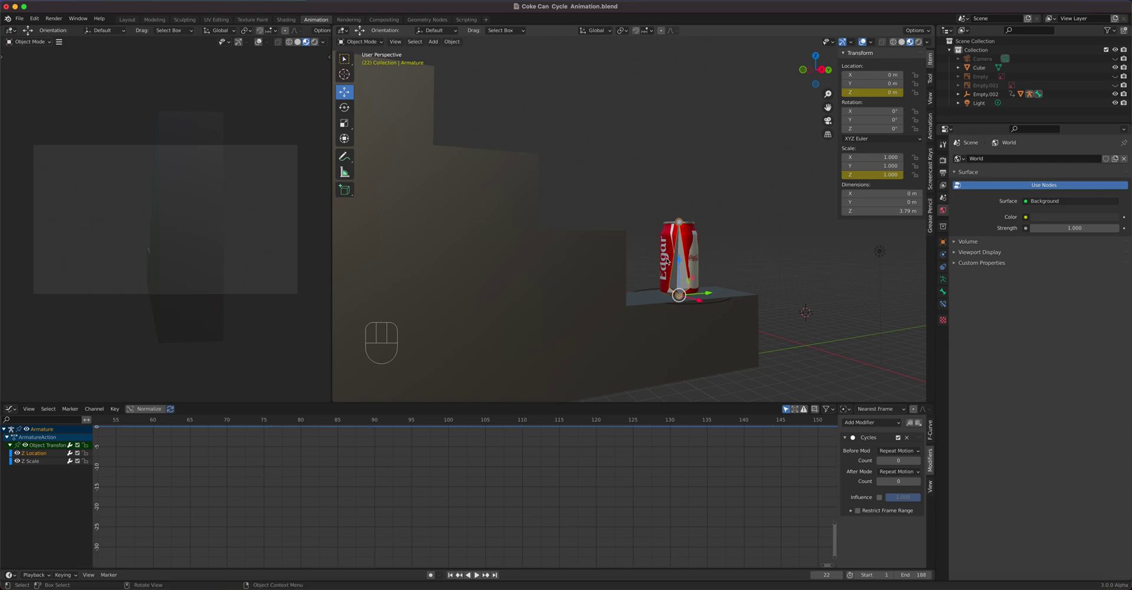
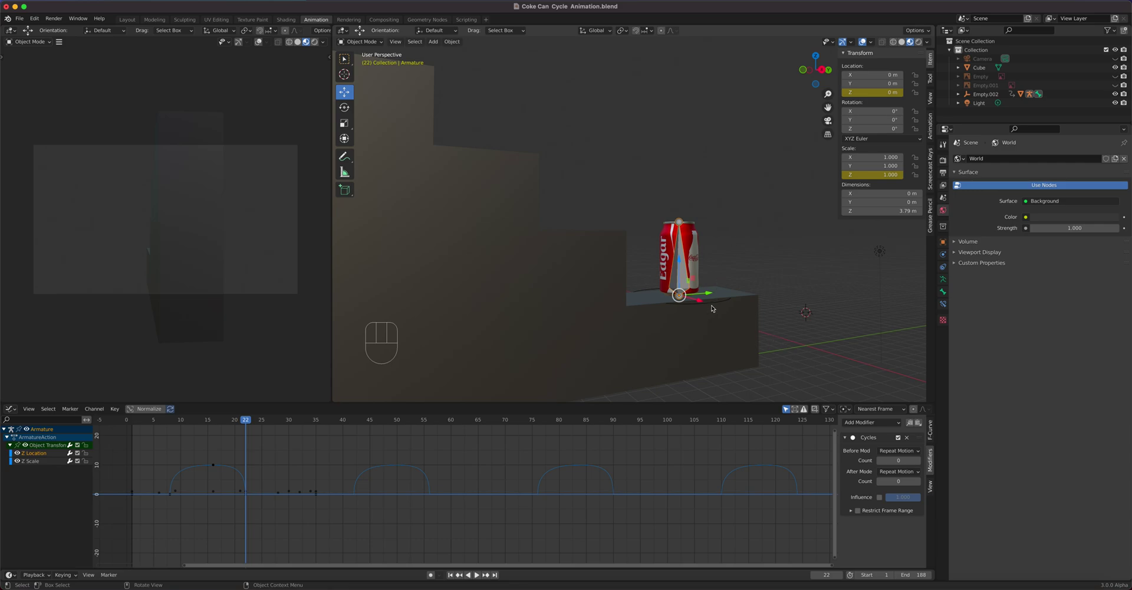
click(716, 303)
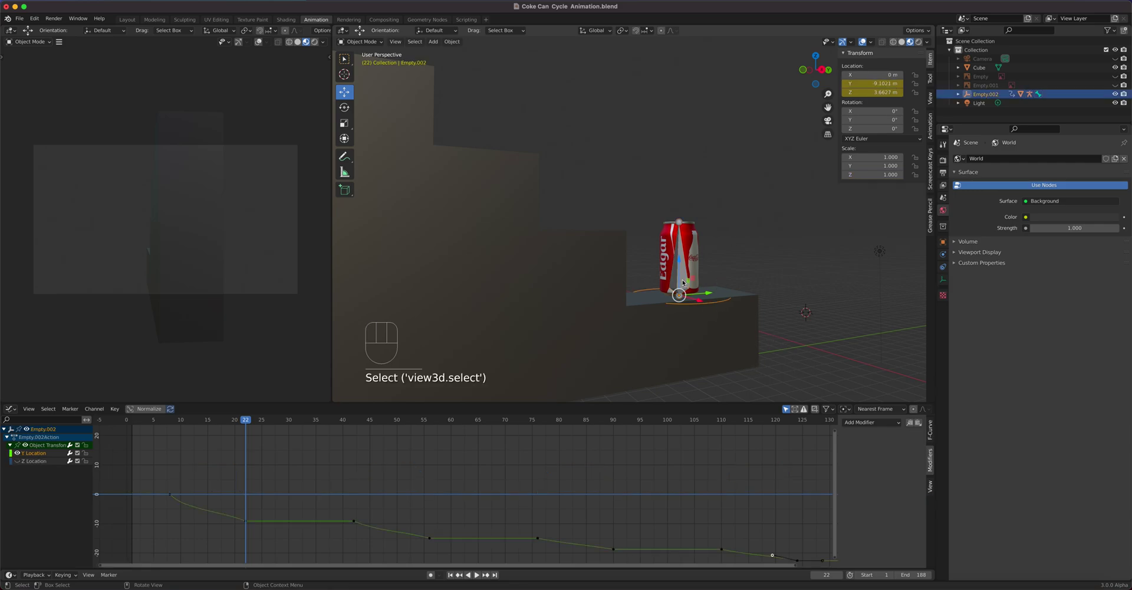
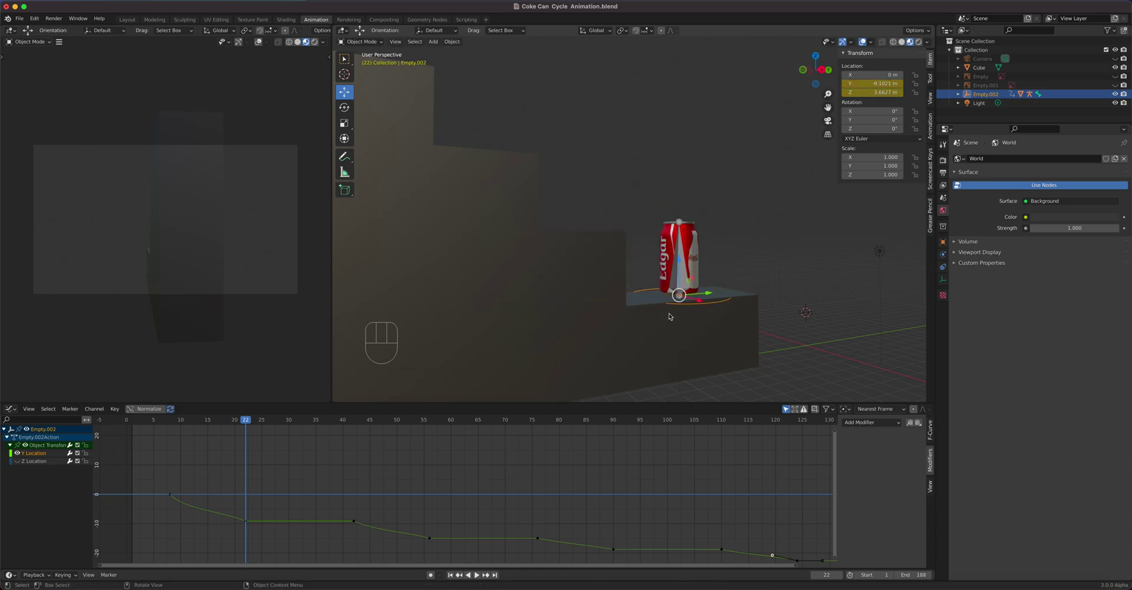
click(687, 276)
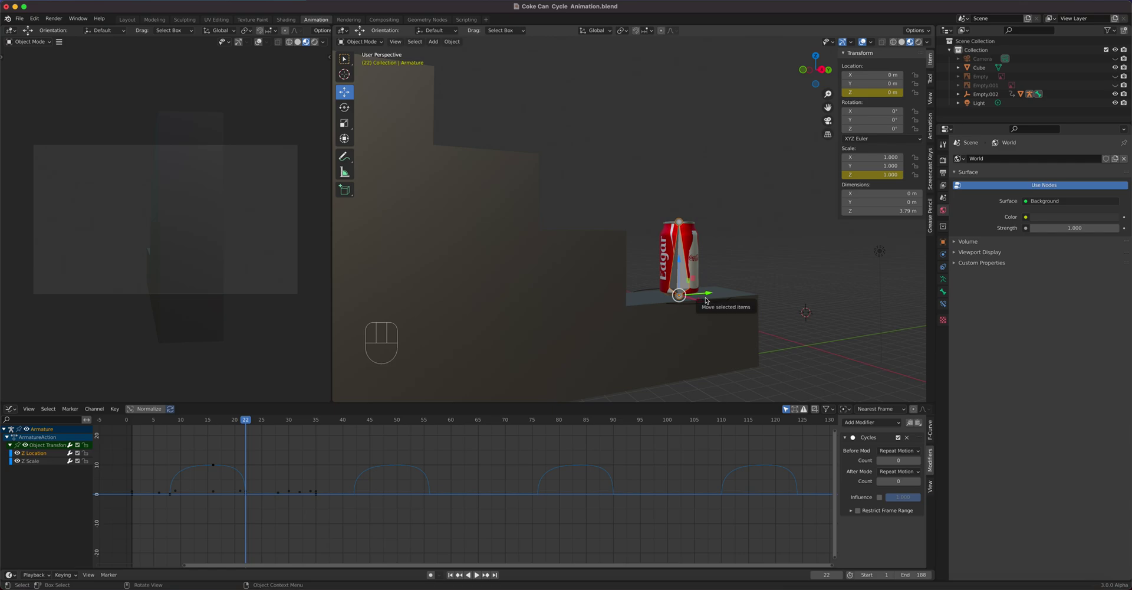
drag(668, 314, 717, 356)
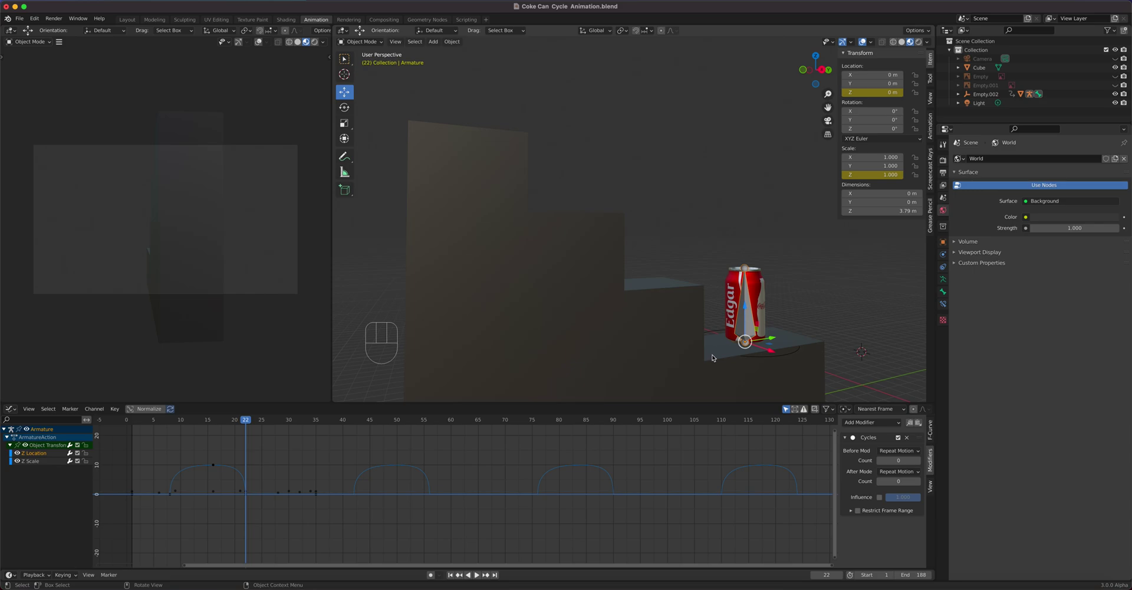
Step: Start playing the hop animation
key(space)
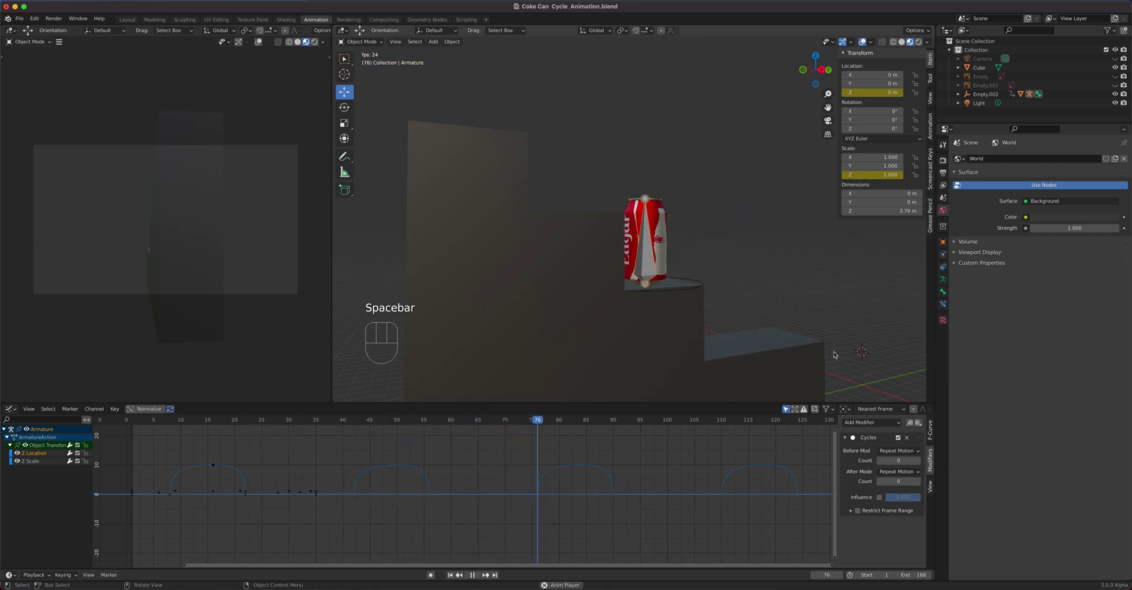
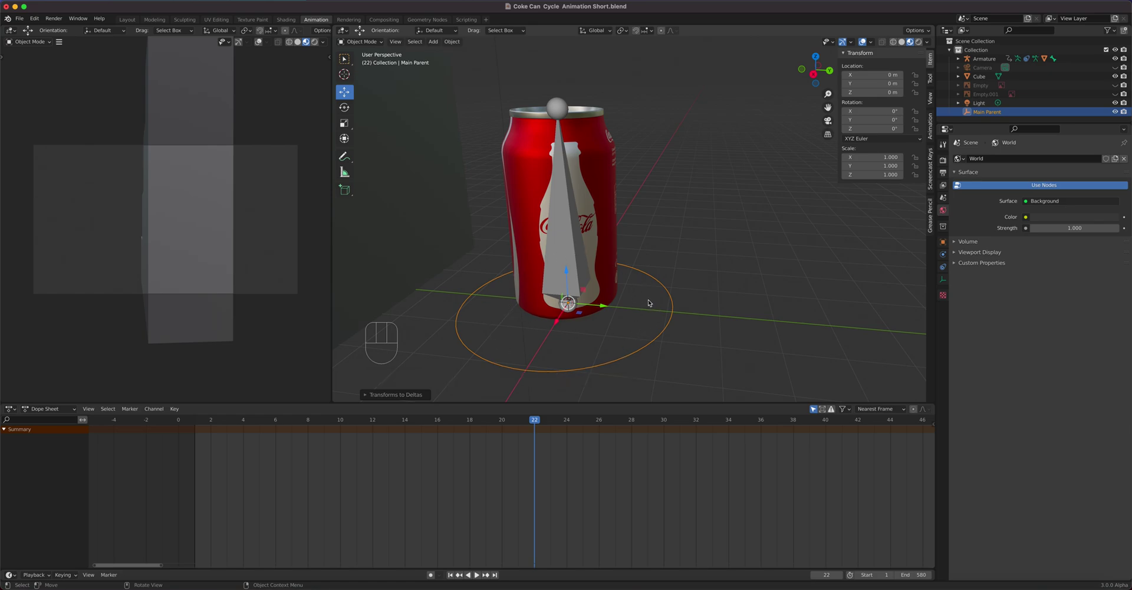
Step: Parent the Armature to Main Parent as an Object child via Ctrl+P
drag(747, 224, 741, 223)
click(586, 238)
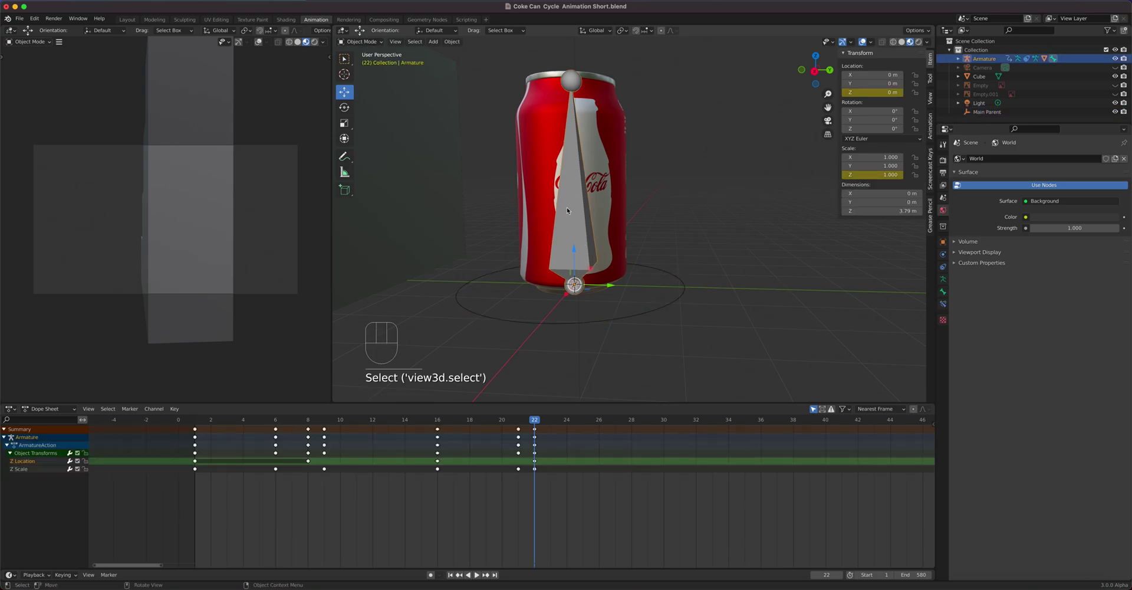
click(686, 286)
key(ctrl+p)
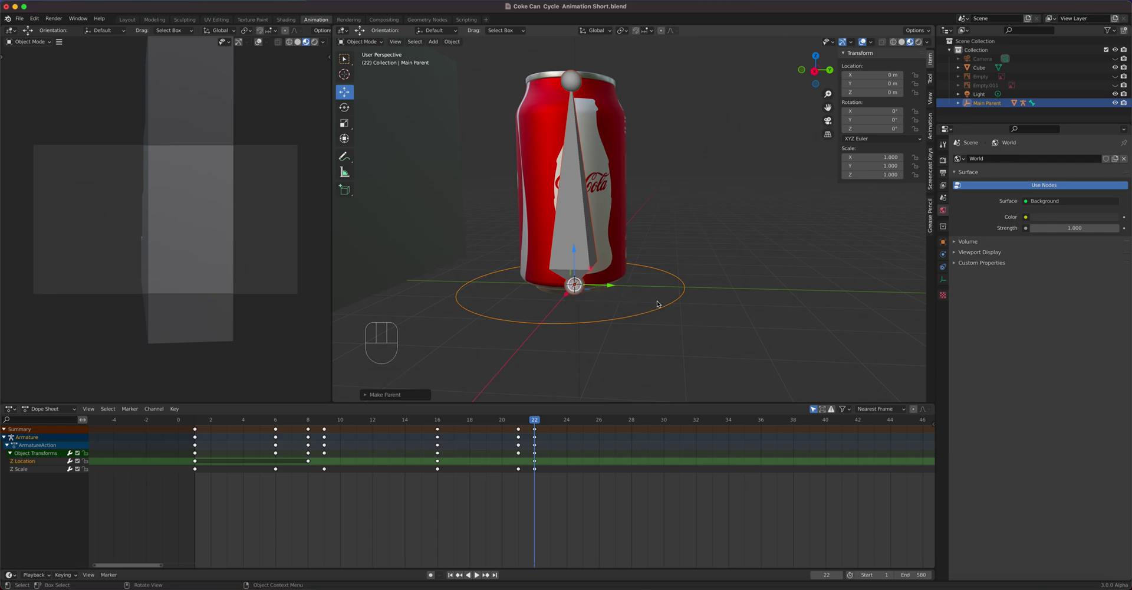
Step: Select the can body and other objects in turn to inspect their animation channels
click(667, 305)
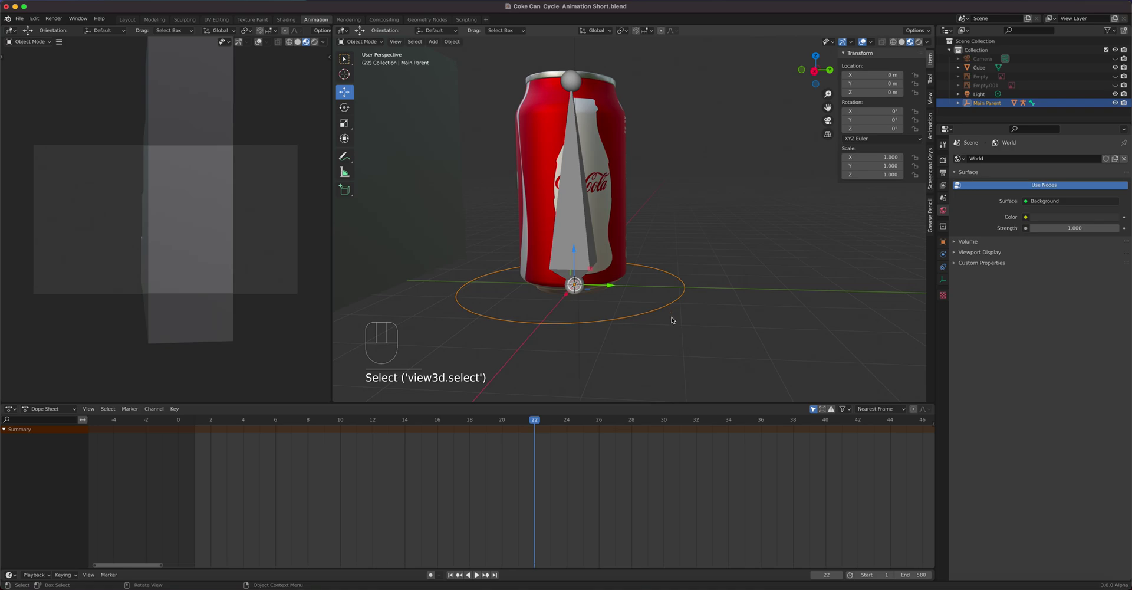
key(g)
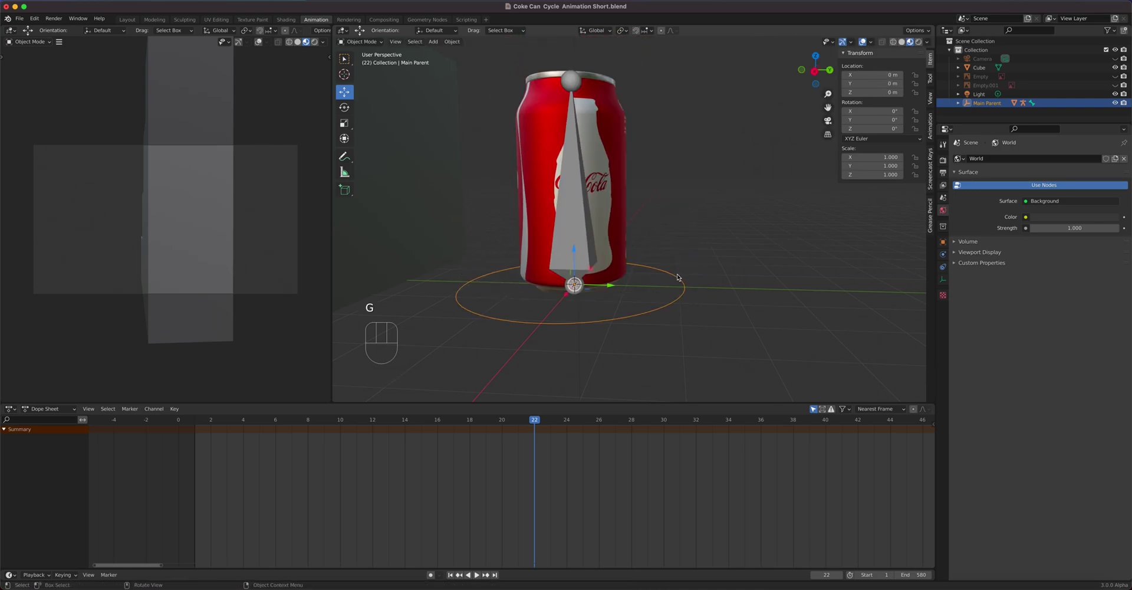
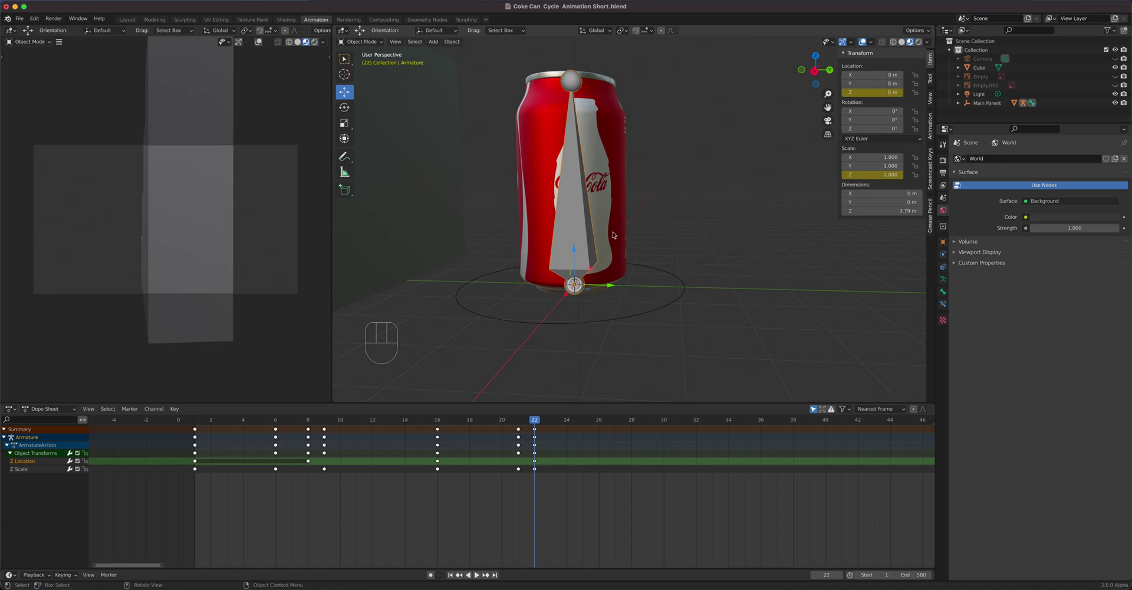
click(617, 232)
key(g)
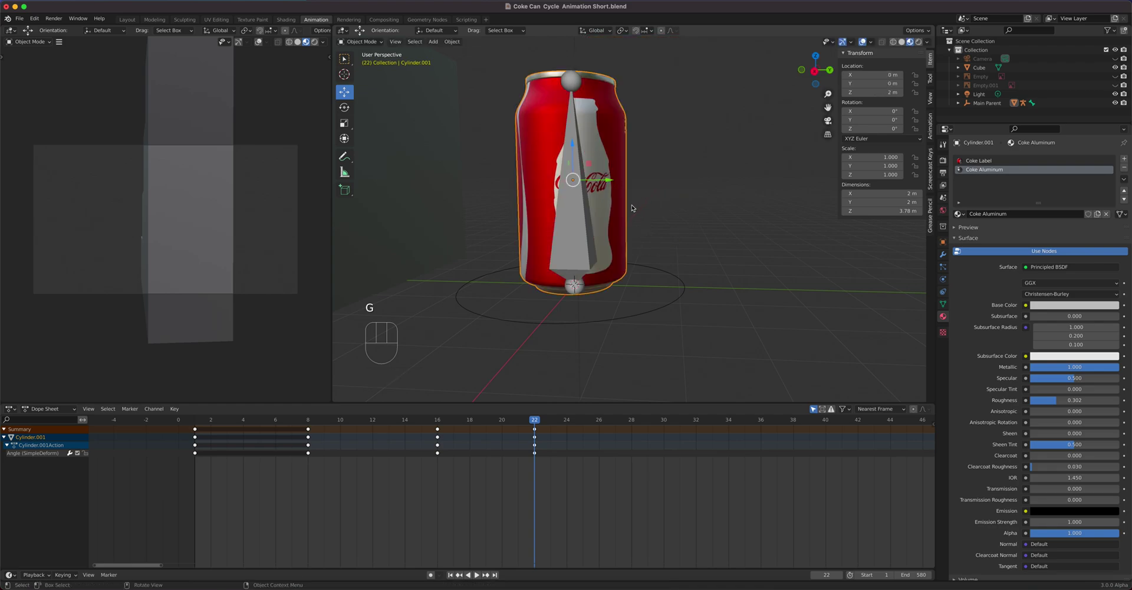
key(g)
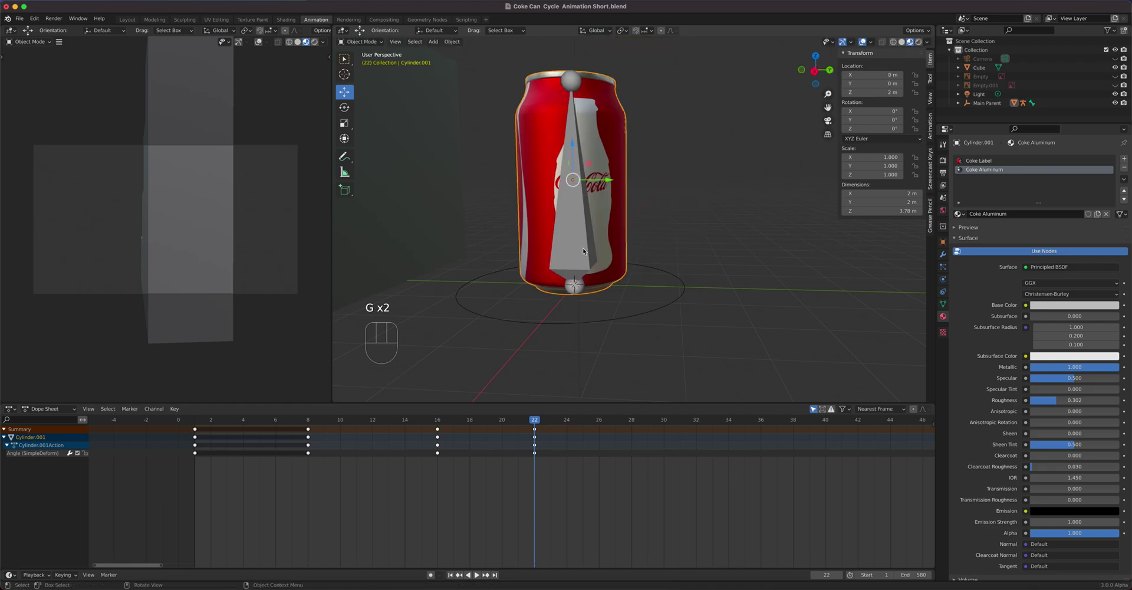
click(585, 249)
key(g)
key(g)
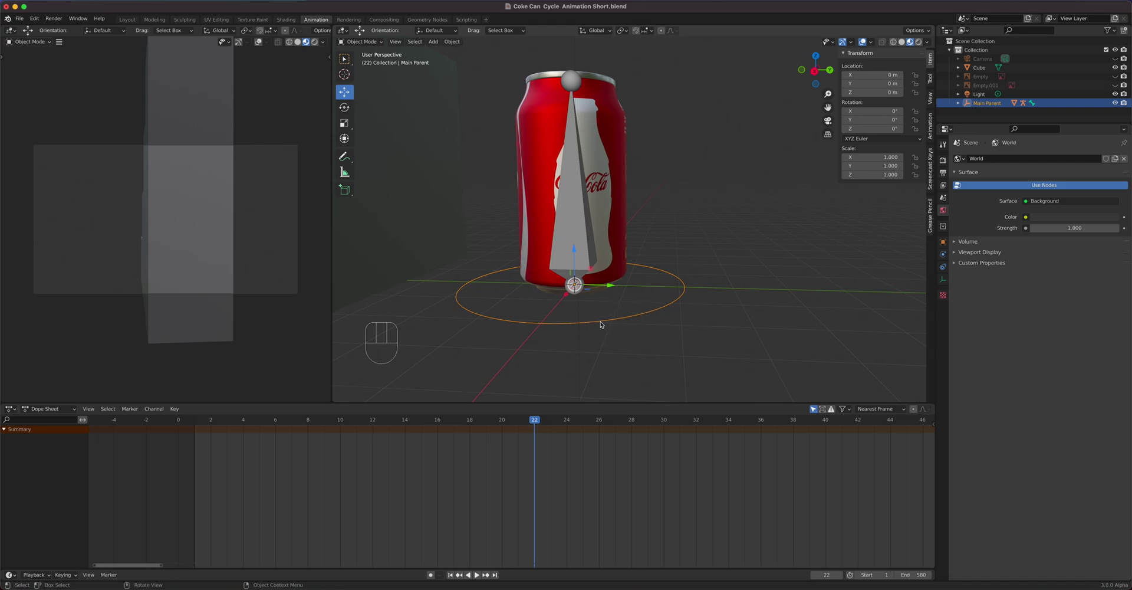
Step: Switch to the side view and frame the can character in the viewport
key(KP_3)
drag(635, 307, 816, 399)
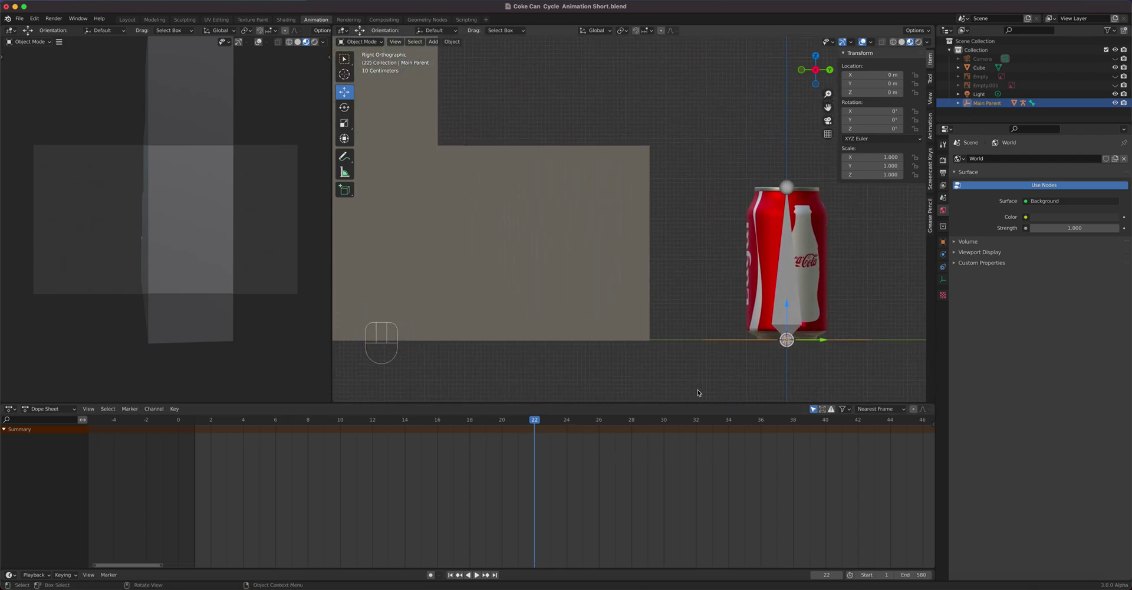
Step: Key location at frame 8, then at frame 22 move the can about 6.4 m forward along Y and key it
drag(533, 420, 315, 455)
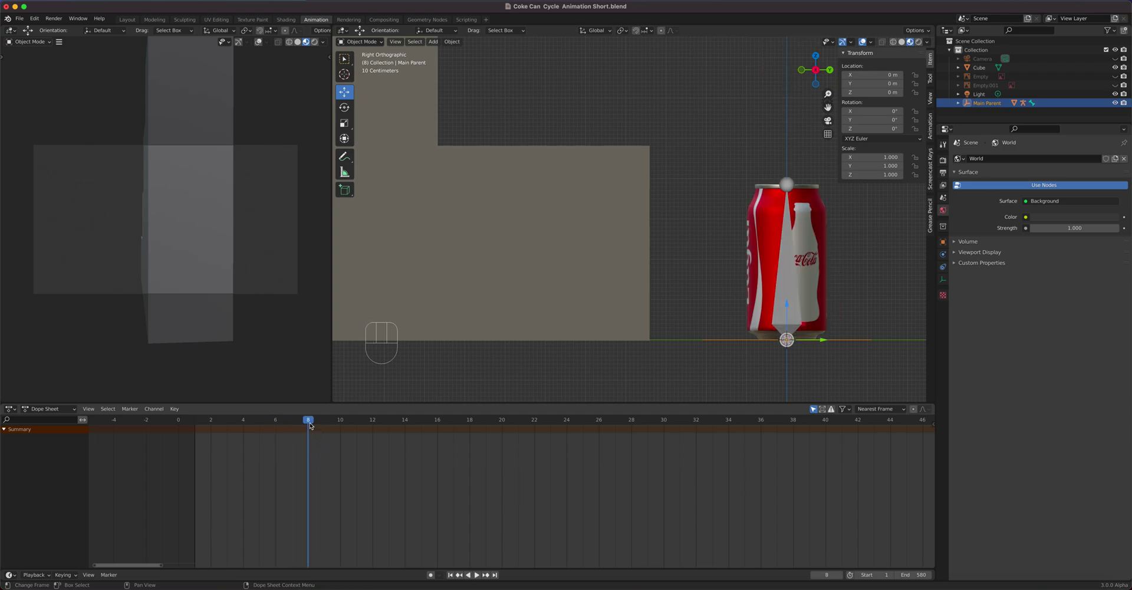
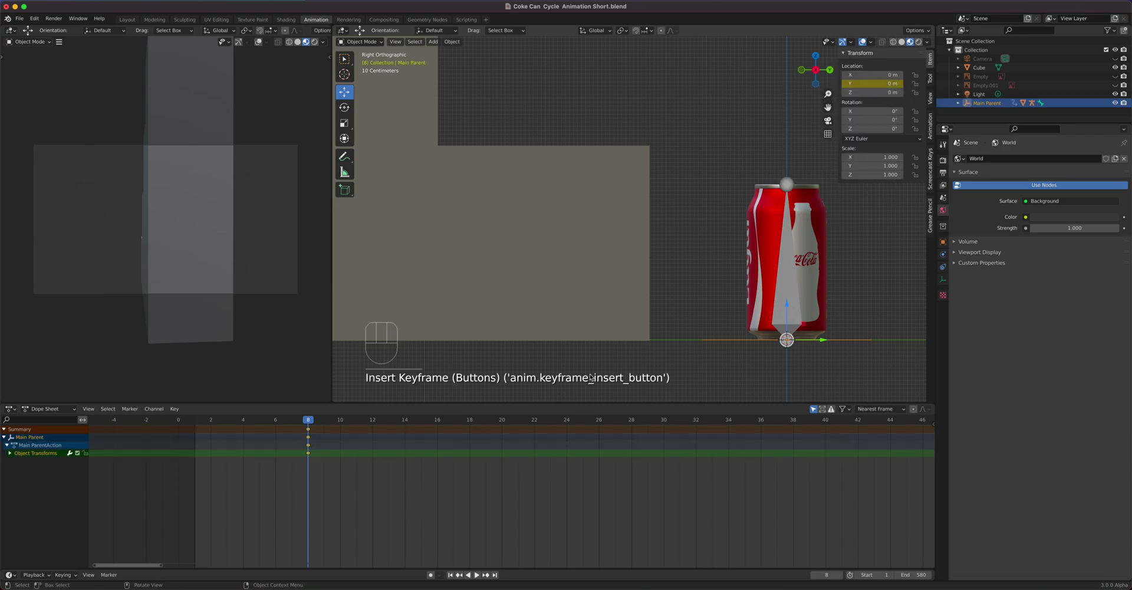
drag(310, 421, 543, 436)
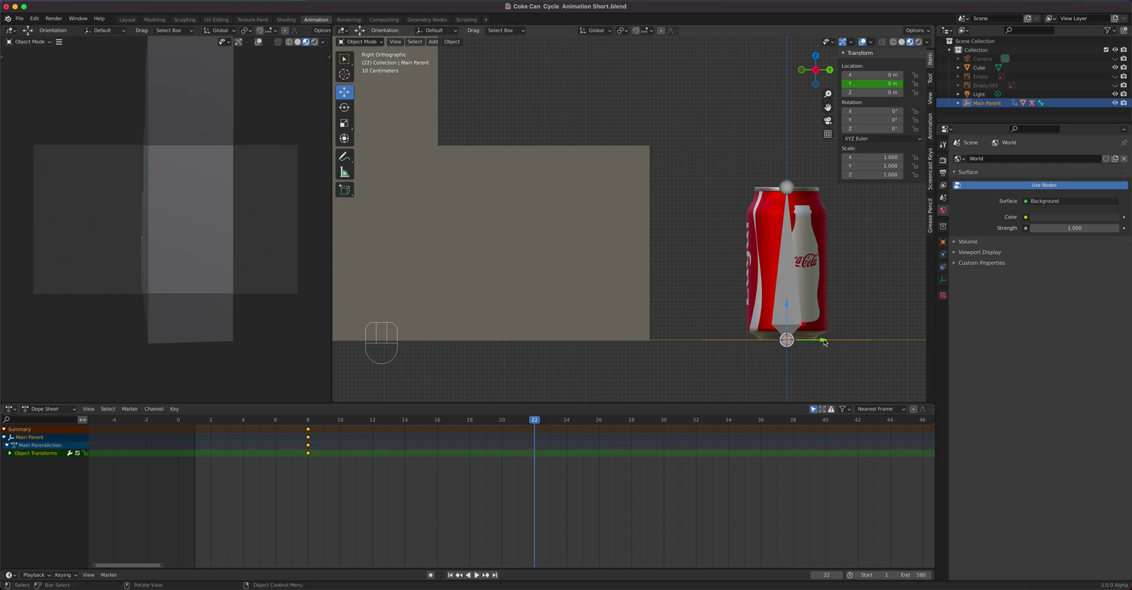
drag(824, 340, 566, 338)
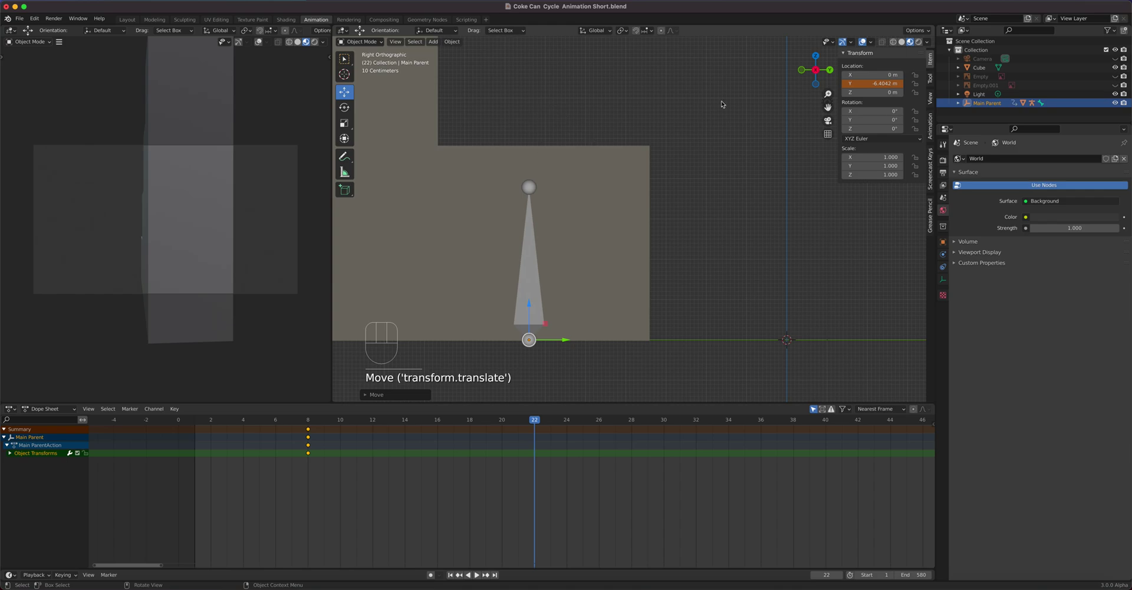
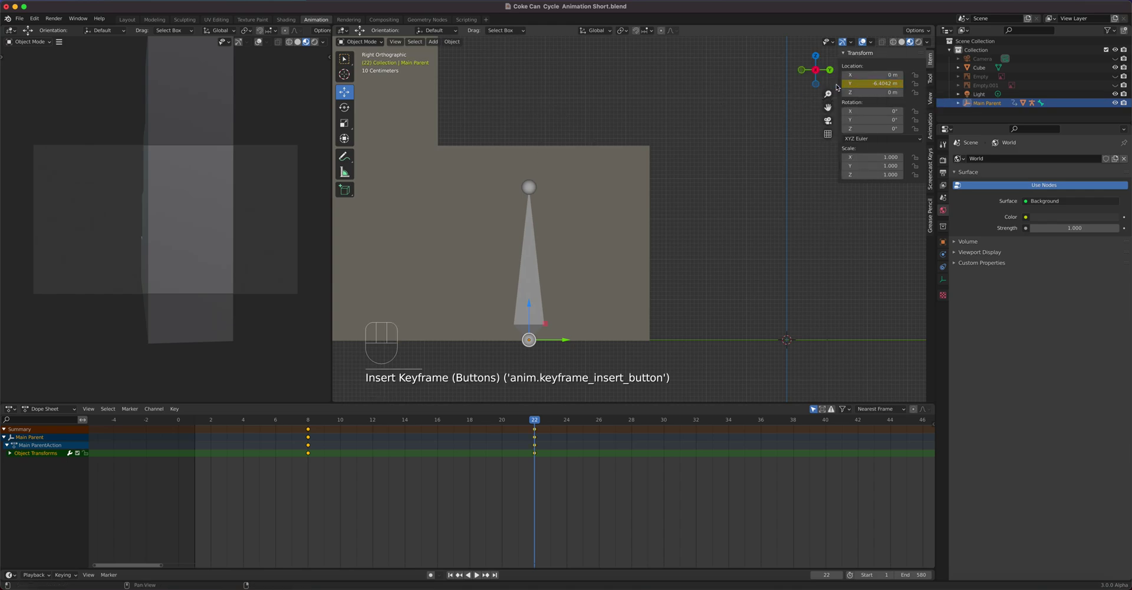
Step: Scrub back and forth through the first forward jump to preview it
drag(528, 422, 518, 429)
drag(532, 422, 366, 432)
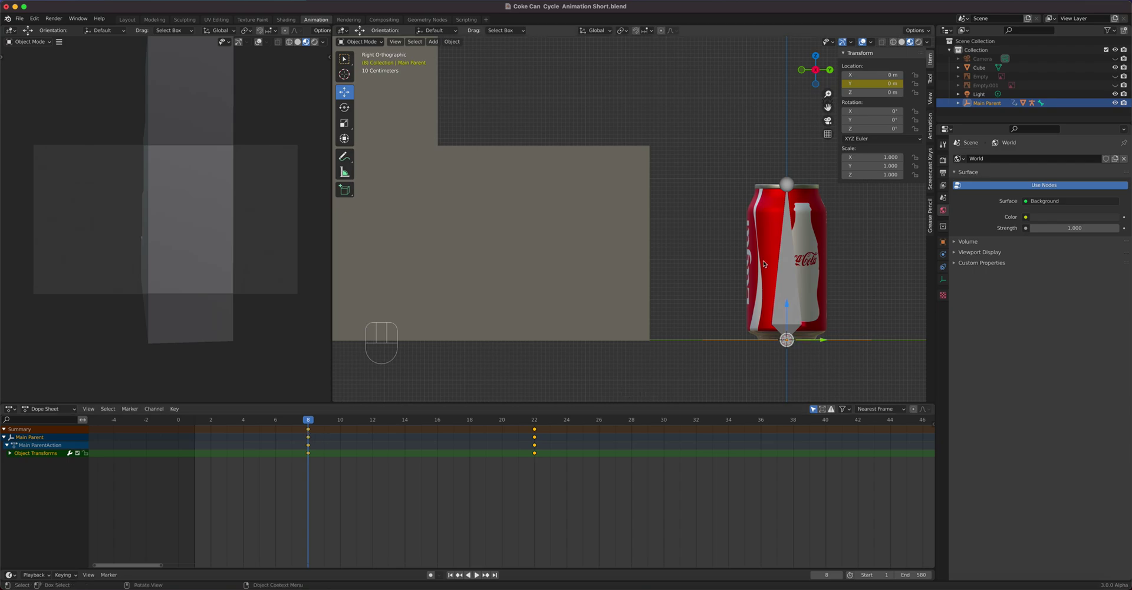
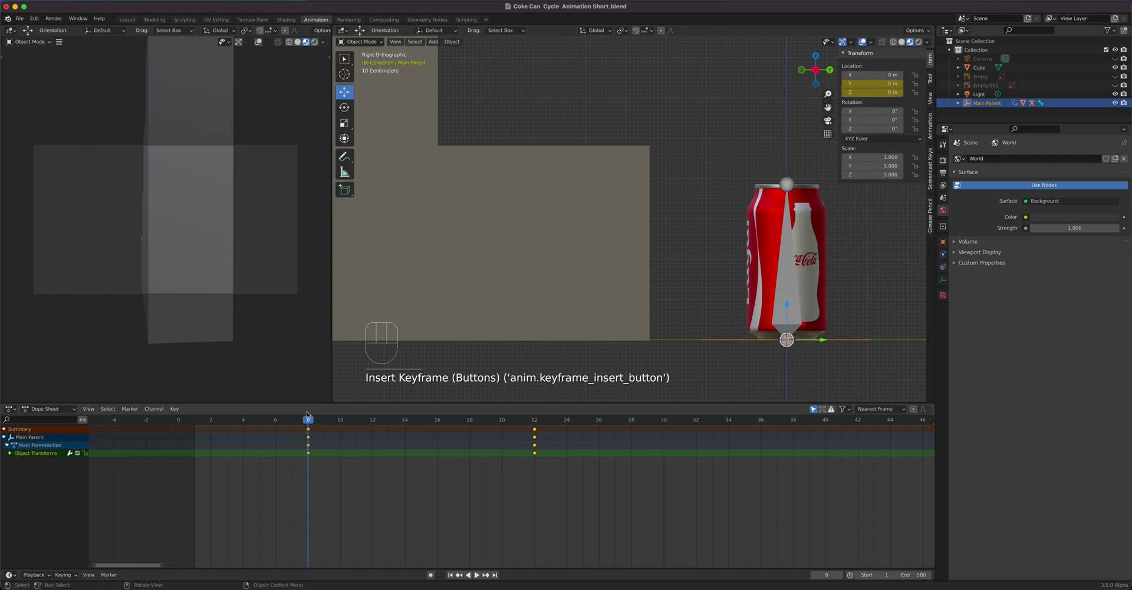
Step: At frame 22 raise the can to Z 4.8223 m onto the first step and key it, returning to side view
drag(318, 424, 537, 430)
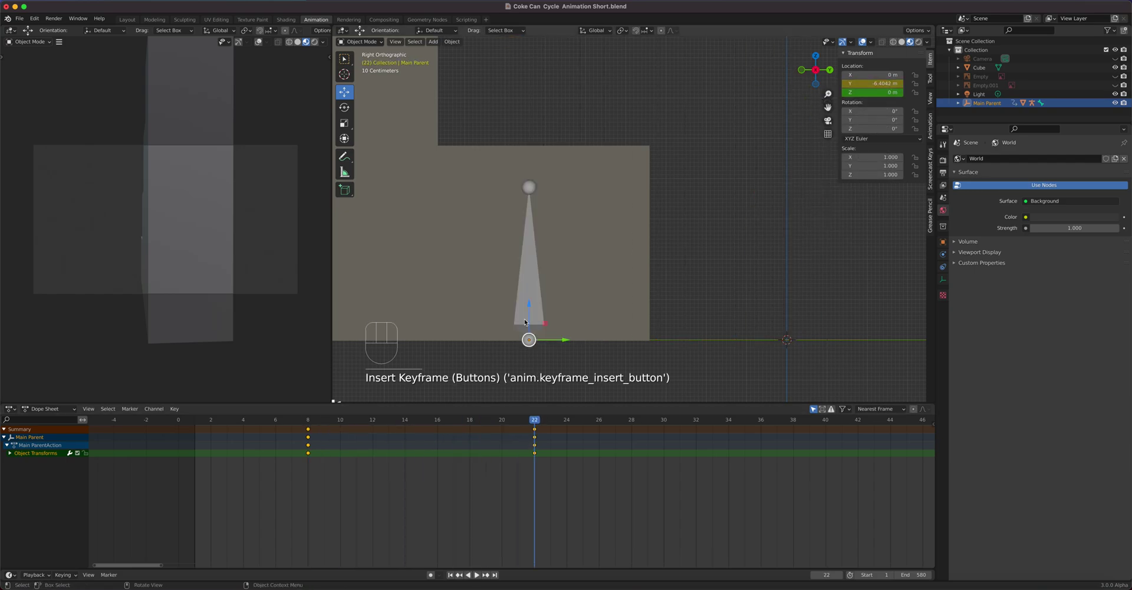
drag(533, 303, 555, 117)
drag(582, 152, 557, 189)
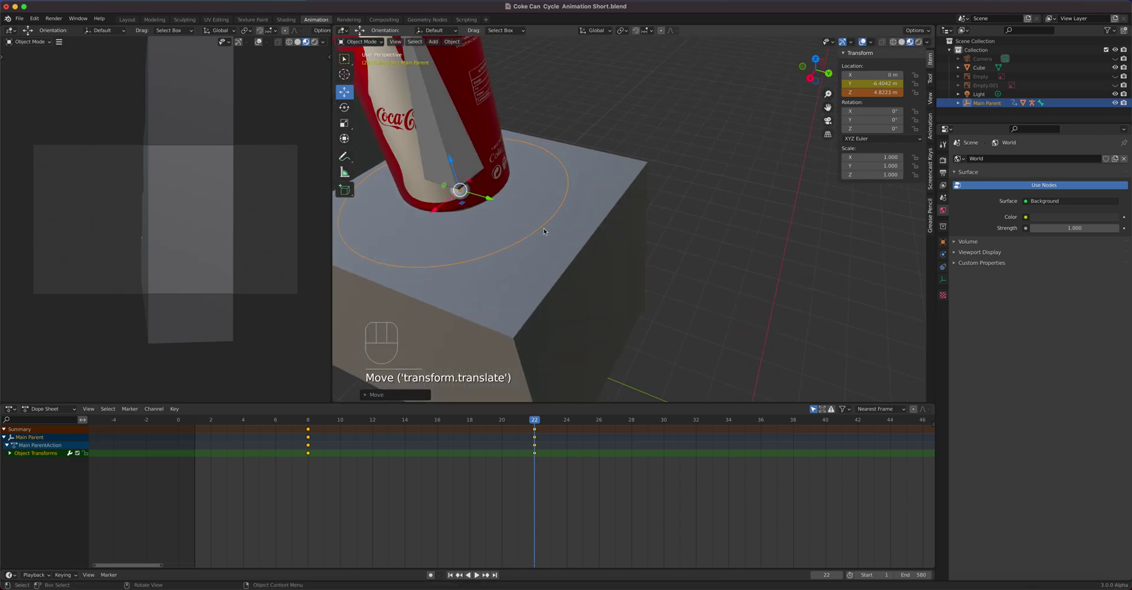
key(KP_3)
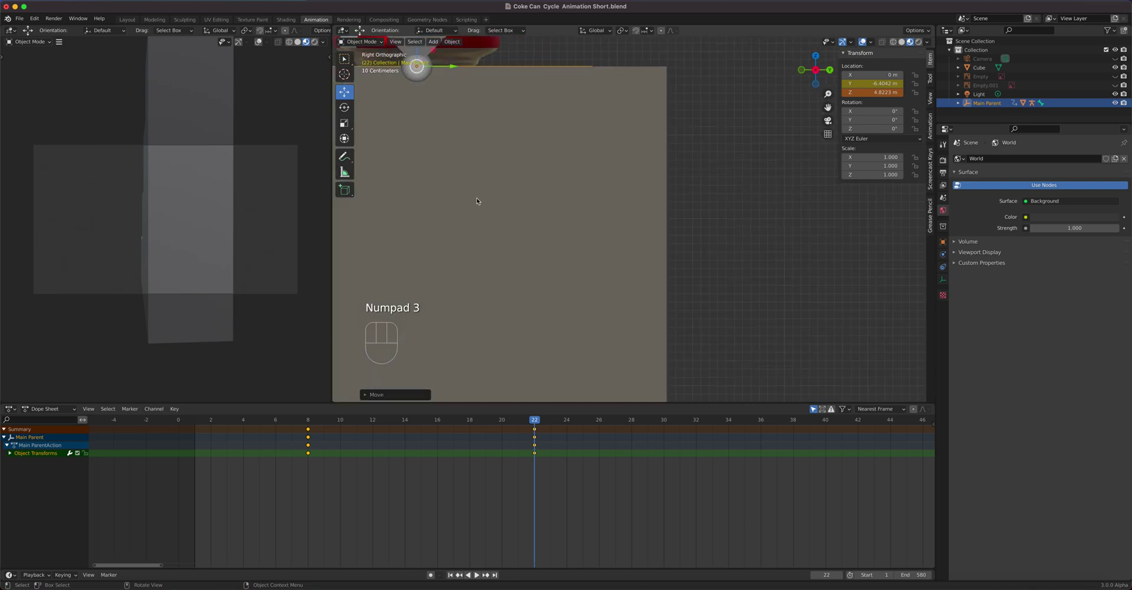
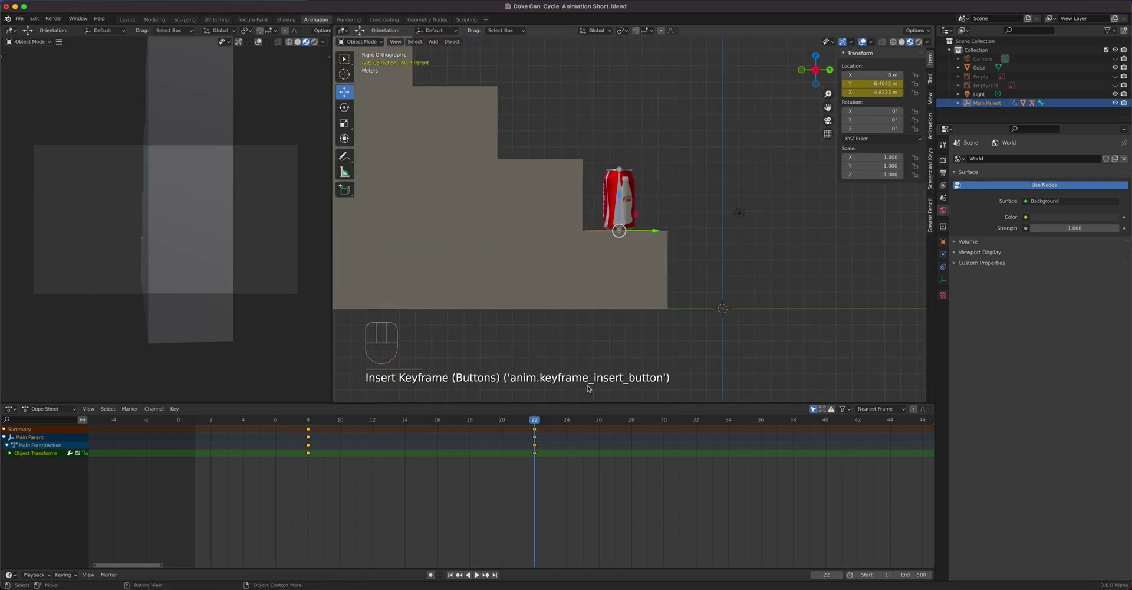
Step: Scrub to a later frame to set up the second jump to Y 12.524 m
drag(538, 420, 656, 461)
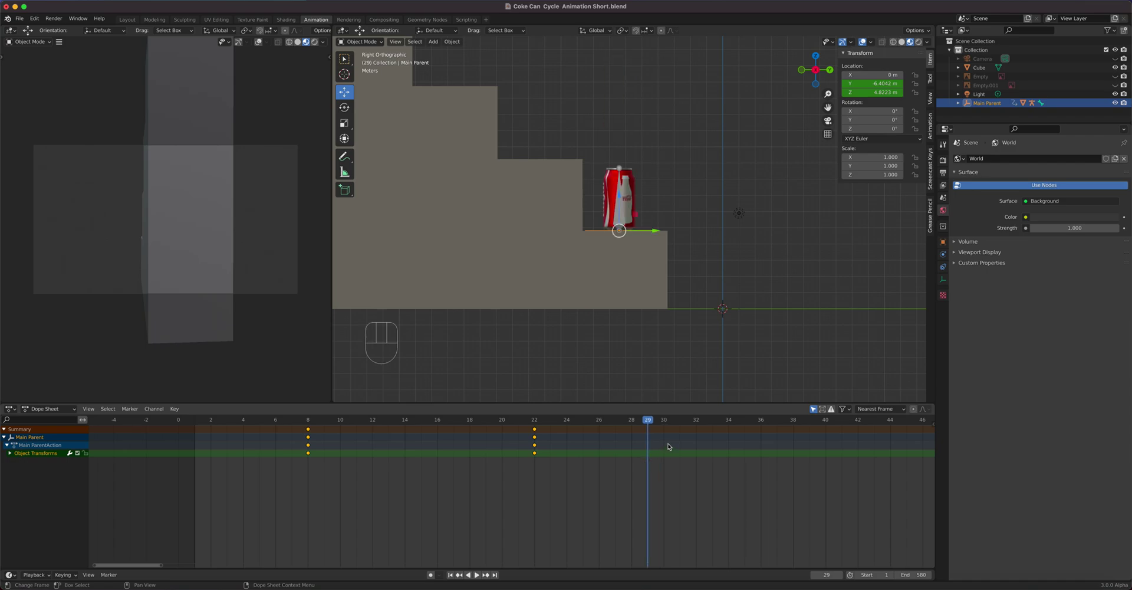
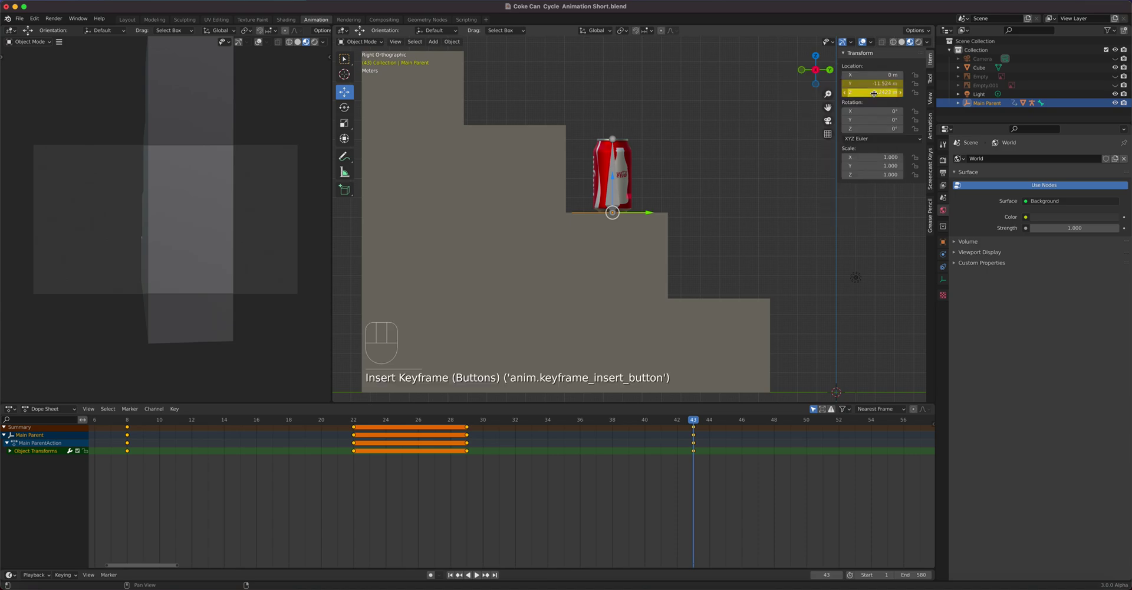
Step: Retime the second landing's keyframes to frame 50, then jump to frame 64 for the third jump
drag(701, 420, 814, 465)
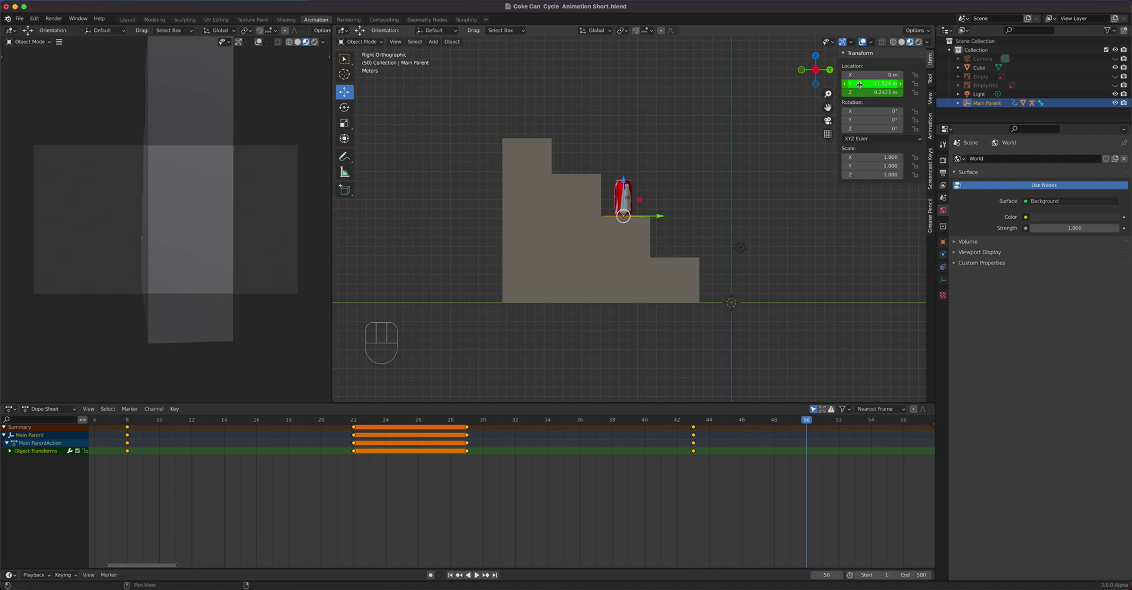
drag(706, 486, 687, 425)
key(shift+d)
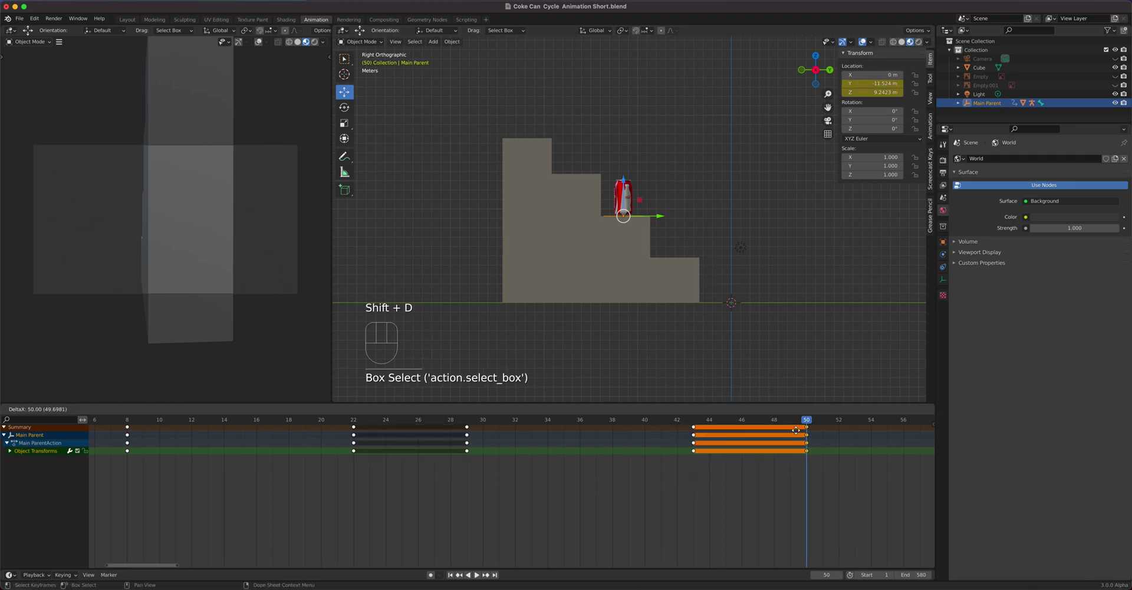
drag(804, 423, 820, 419)
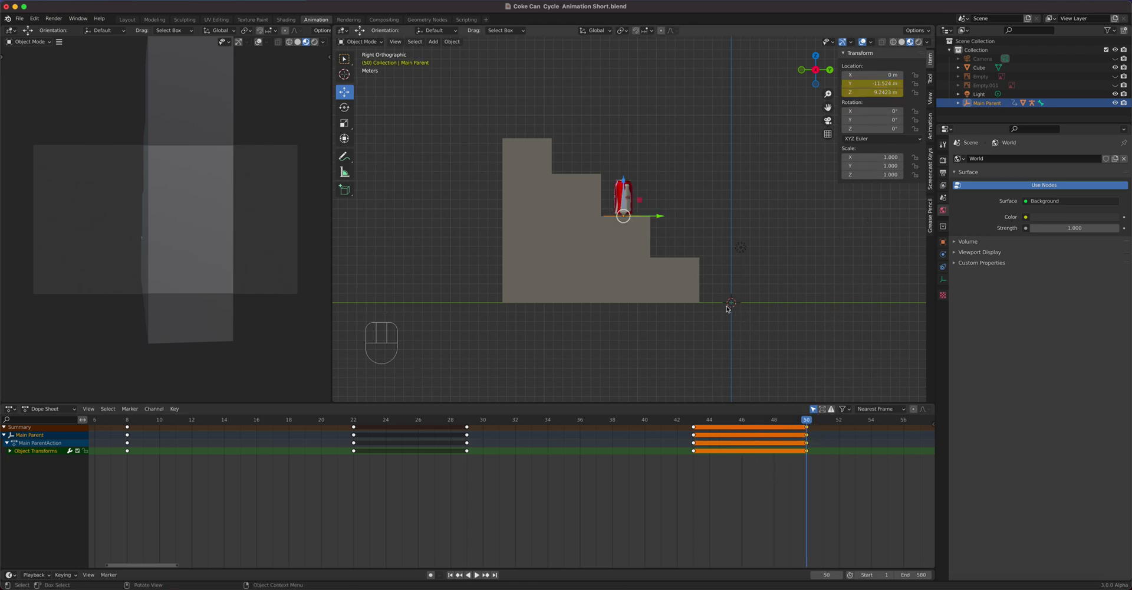
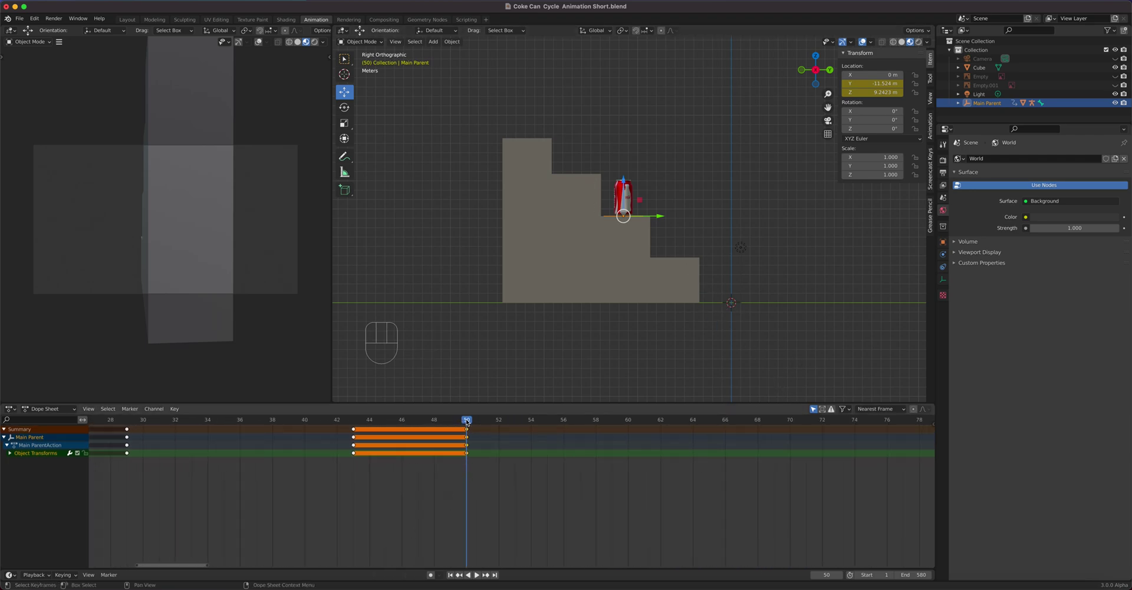
drag(469, 419, 730, 427)
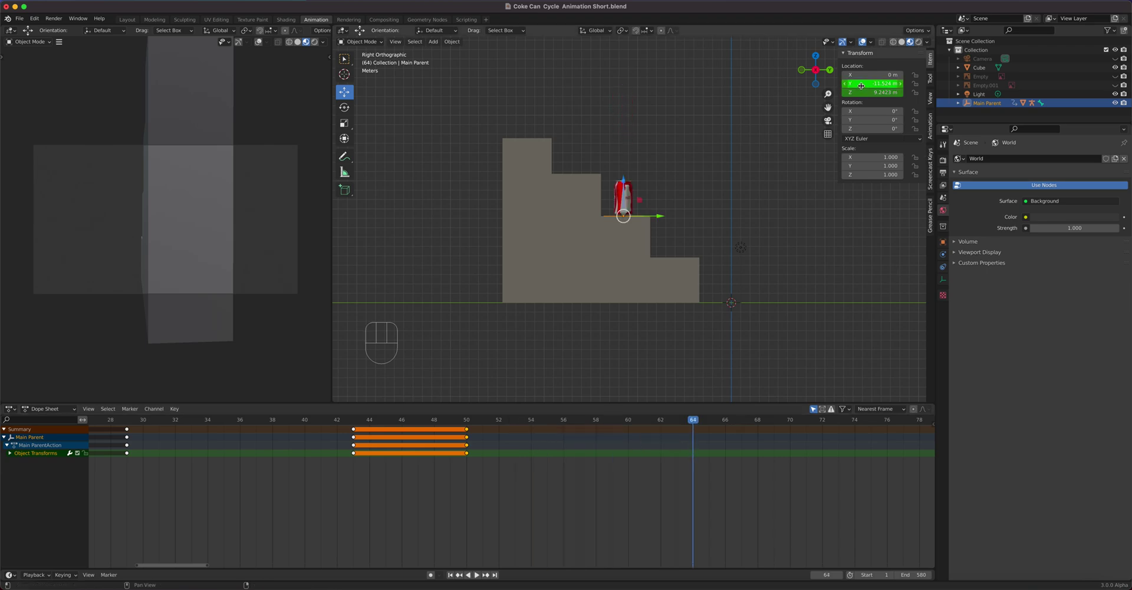
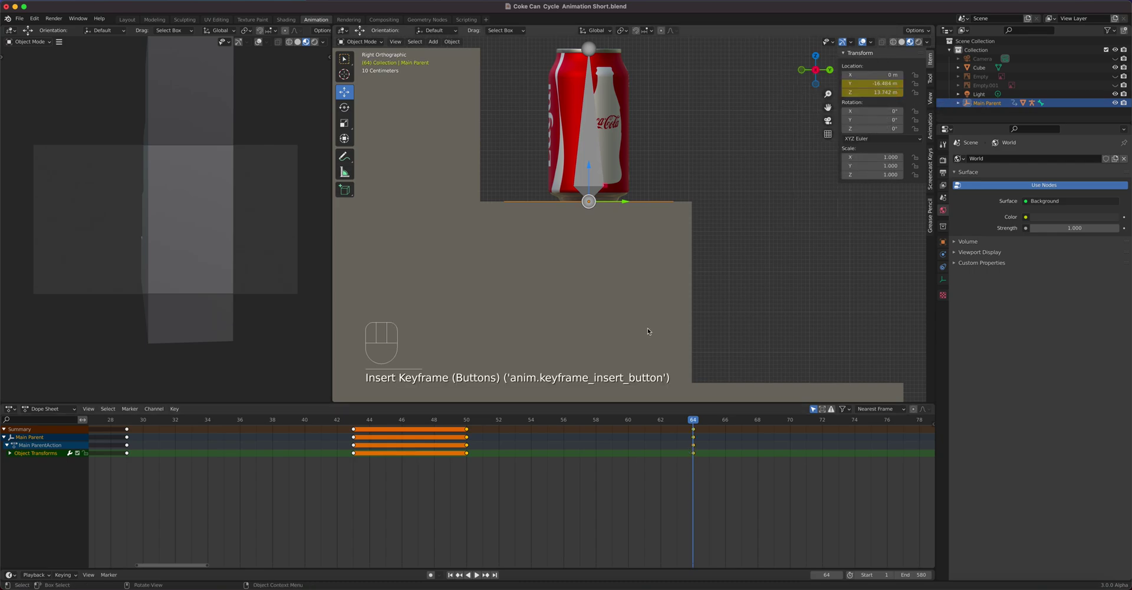
Step: Key a hold of the third landing pose (Y 16.484 m, Z 13.742 m) at frame 71
drag(702, 423, 820, 437)
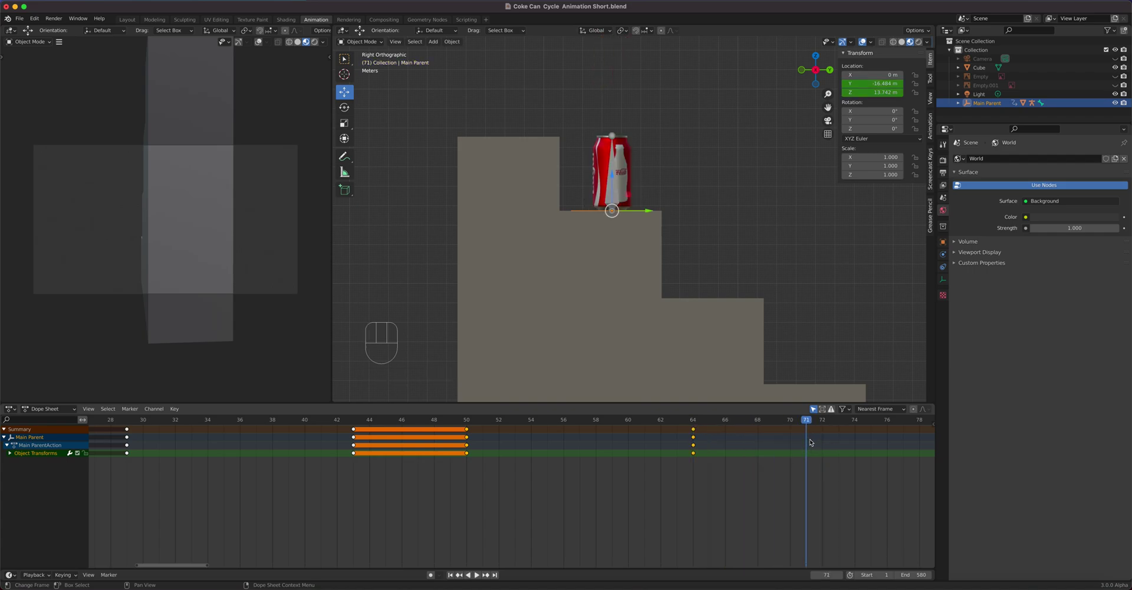
drag(704, 469, 683, 443)
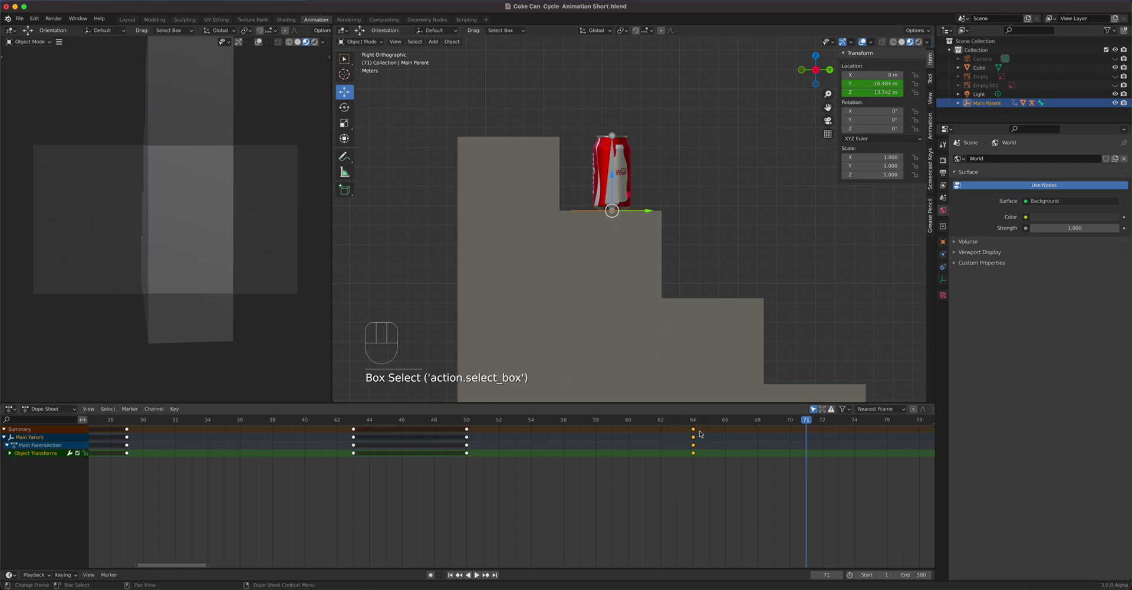
key(shift+d)
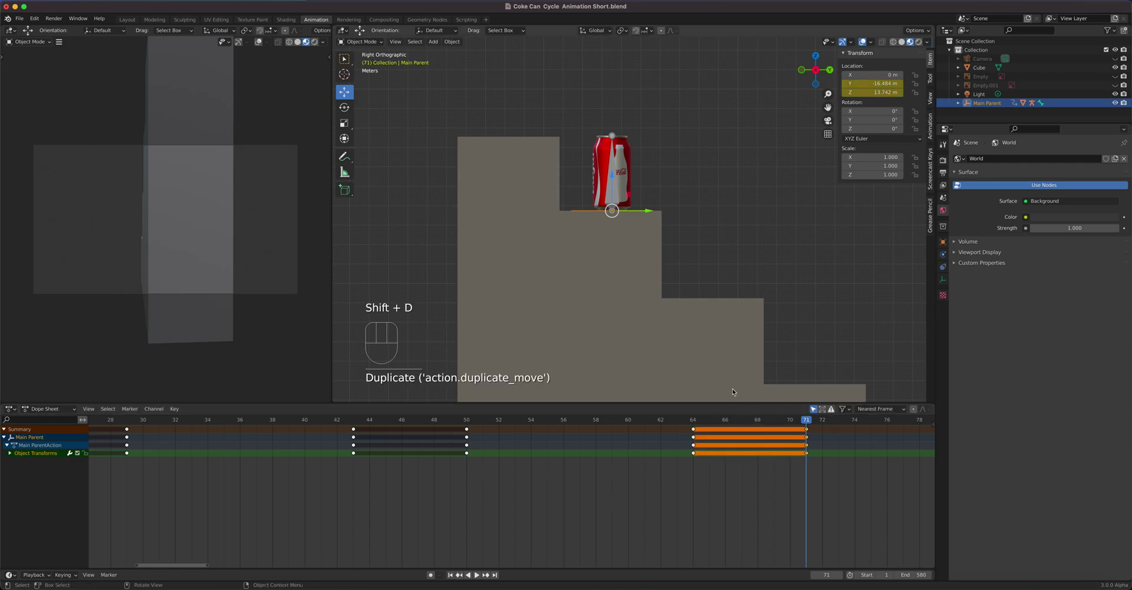
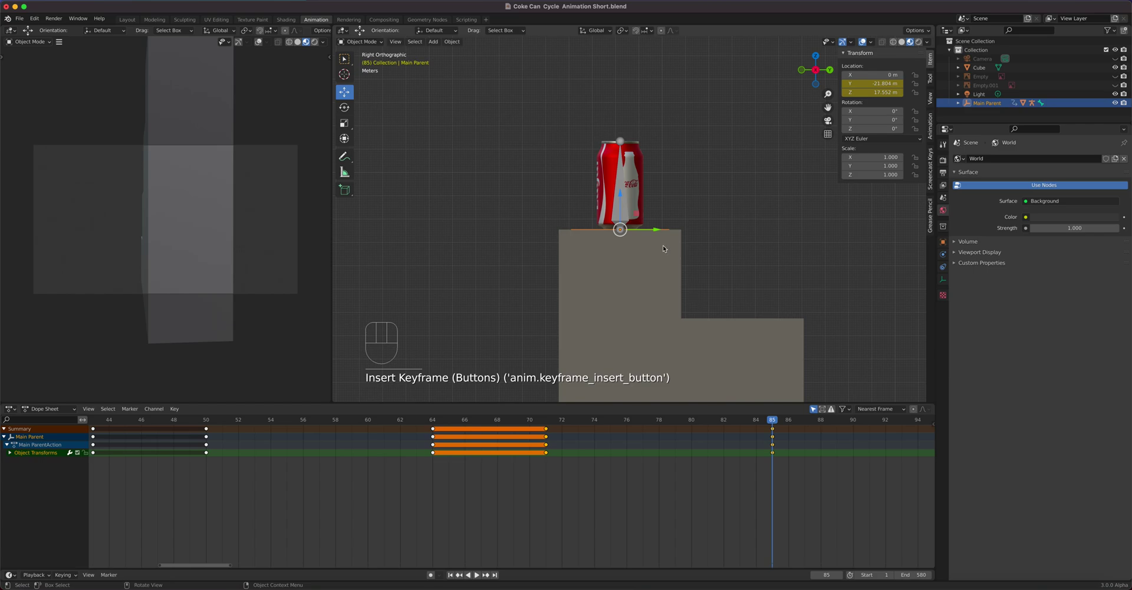
text(y)
key(space)
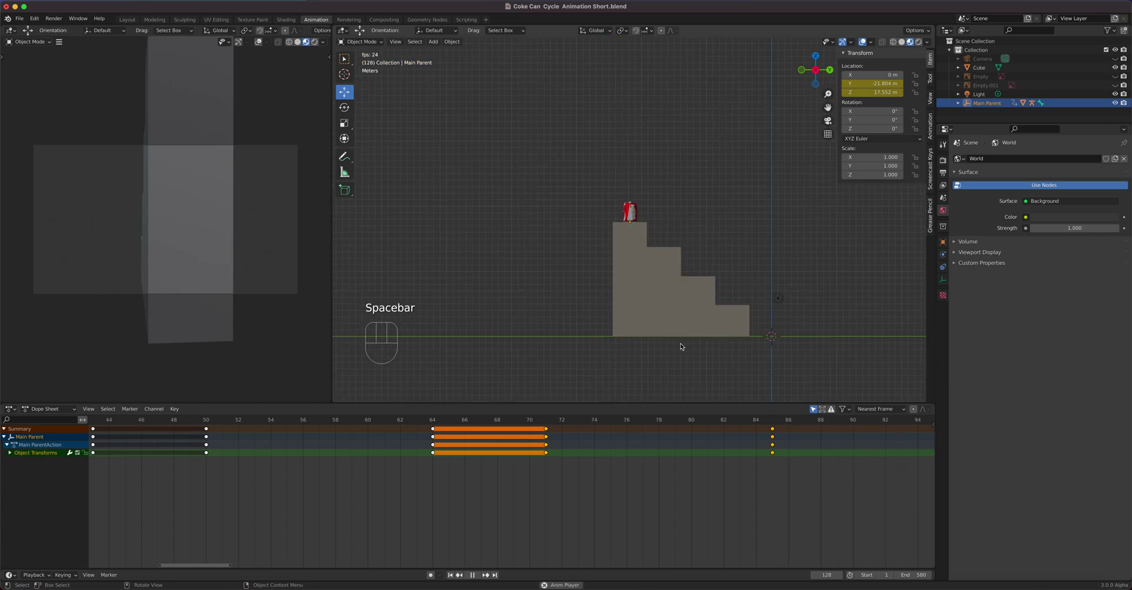
key(space)
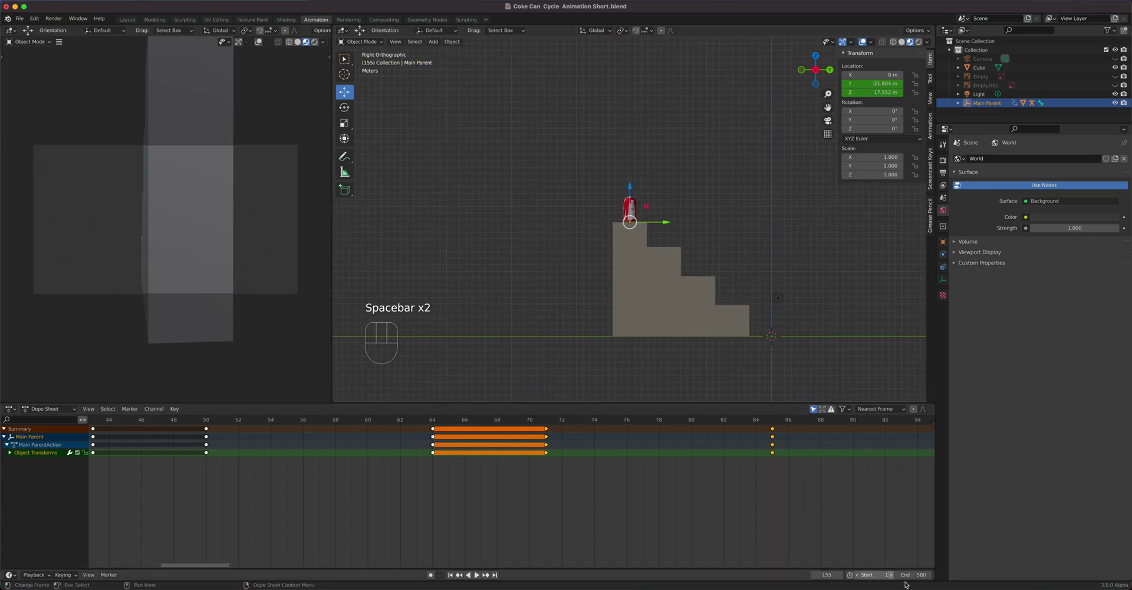
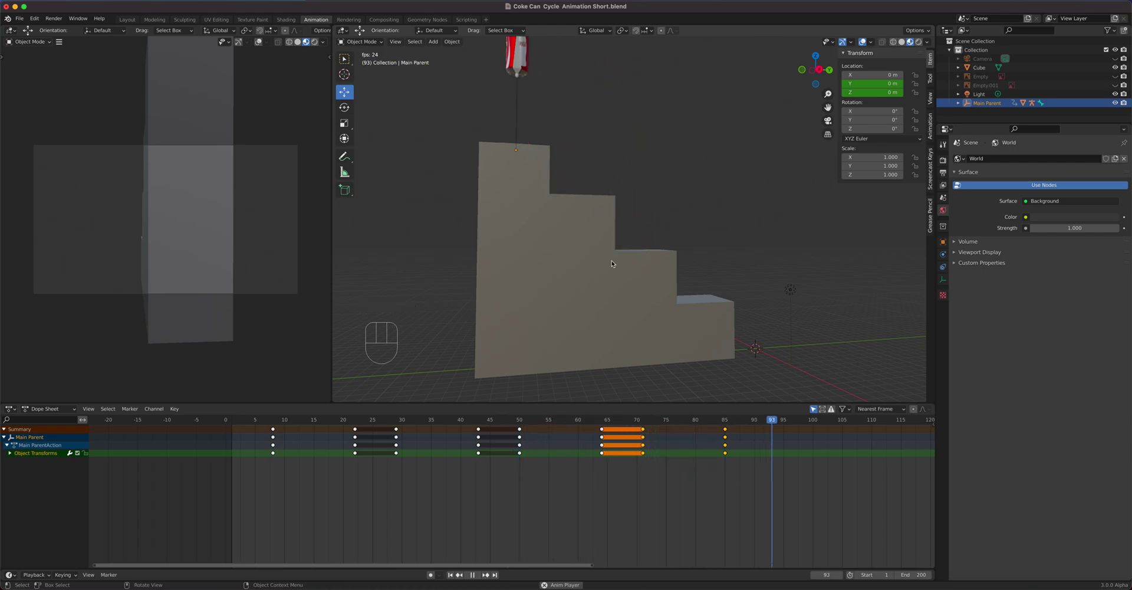
drag(621, 303, 667, 351)
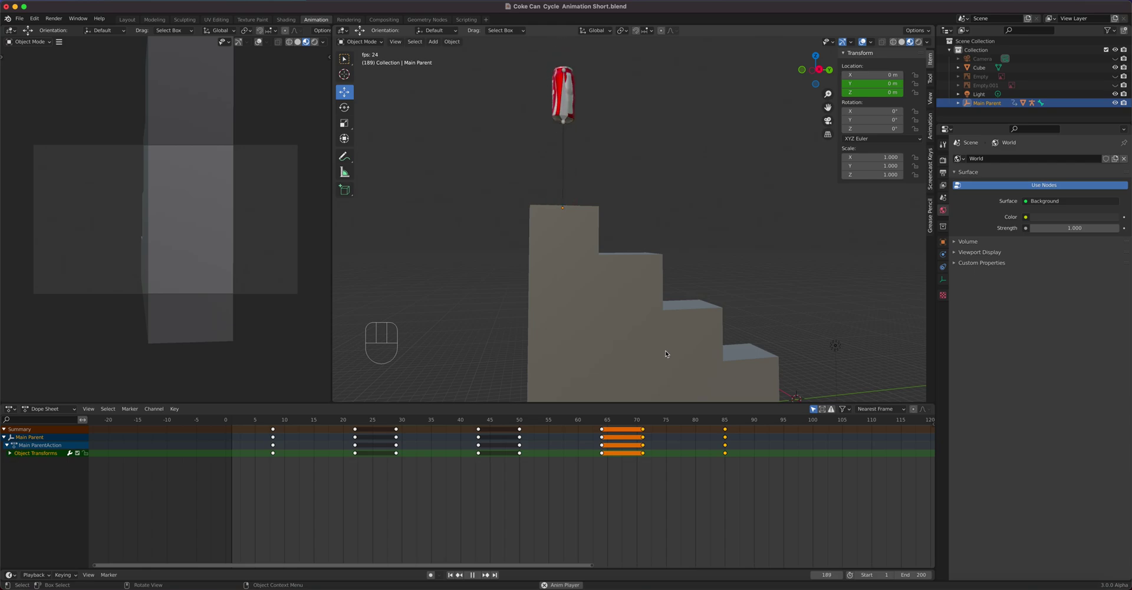
drag(621, 317, 685, 335)
drag(678, 334, 777, 316)
key(space)
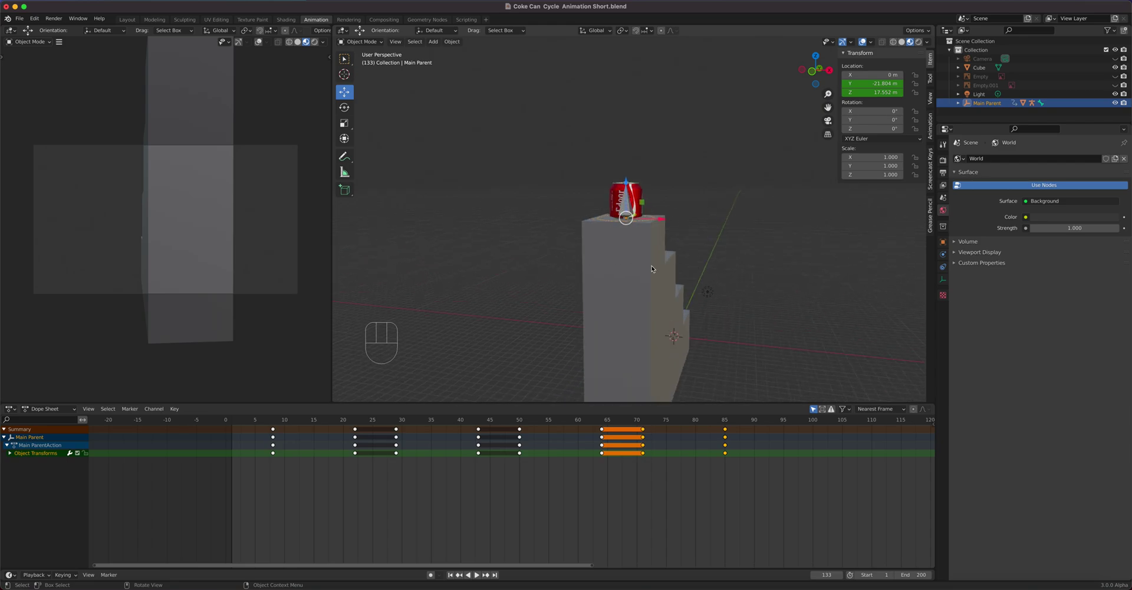
drag(706, 329, 671, 292)
drag(672, 296, 639, 287)
drag(635, 287, 641, 328)
drag(697, 423, 768, 414)
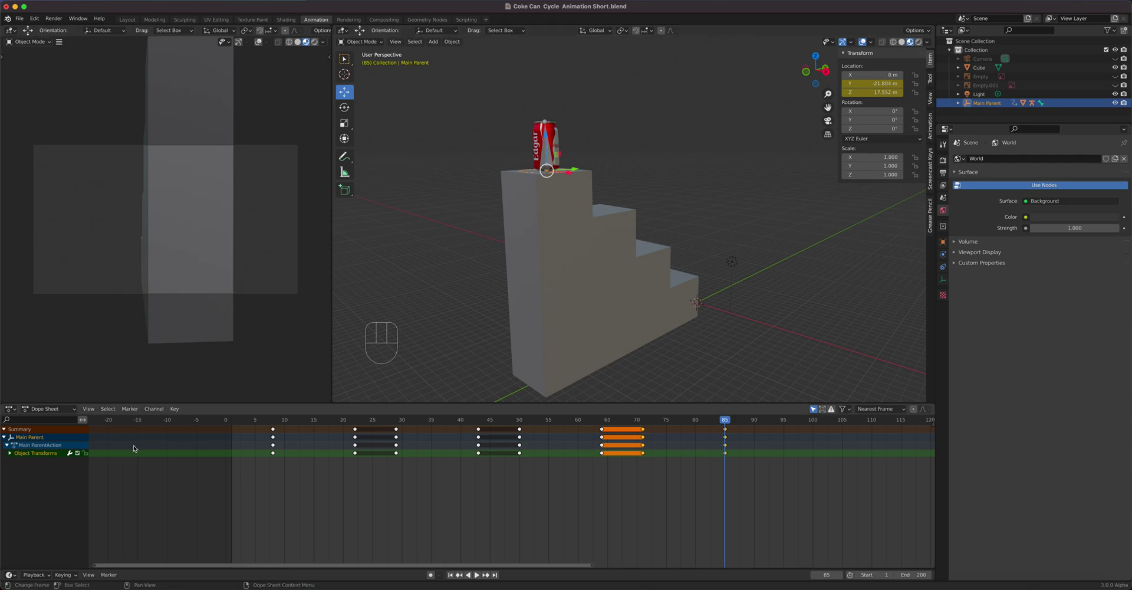
Step: Show Main Parent's Y Location curve alone in the Graph Editor and set all its handles to Free
drag(30, 411, 59, 416)
drag(14, 410, 182, 451)
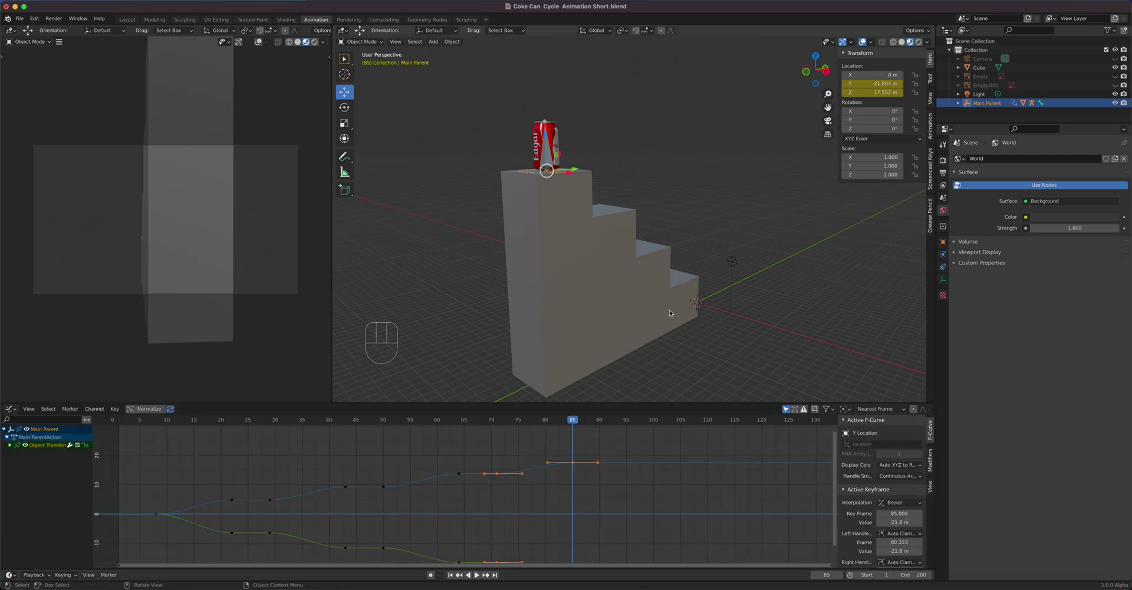
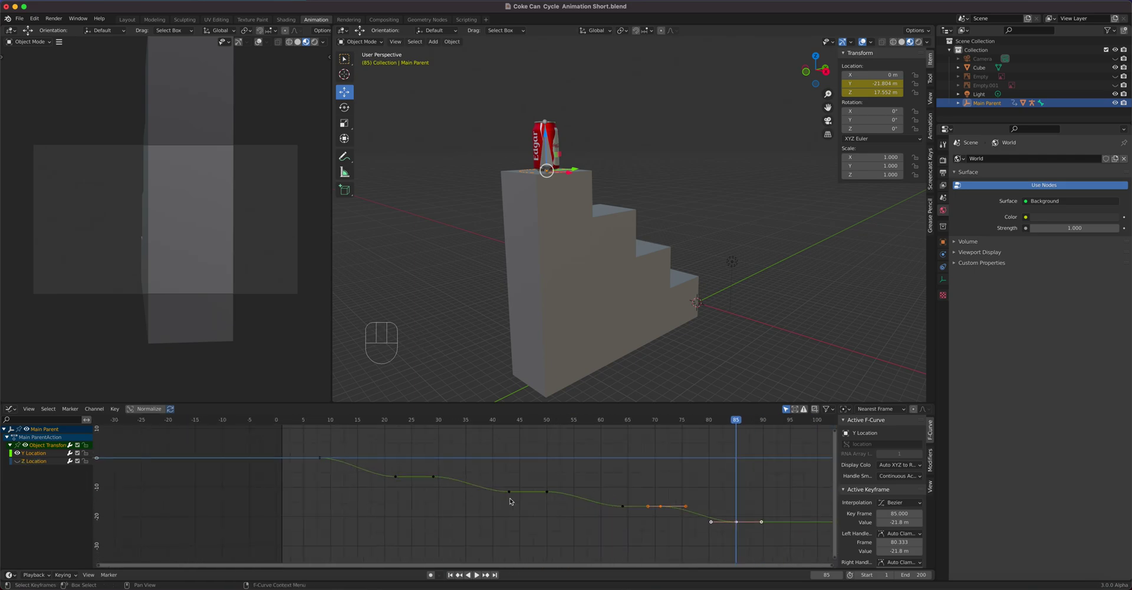
click(767, 540)
key(BackSpace)
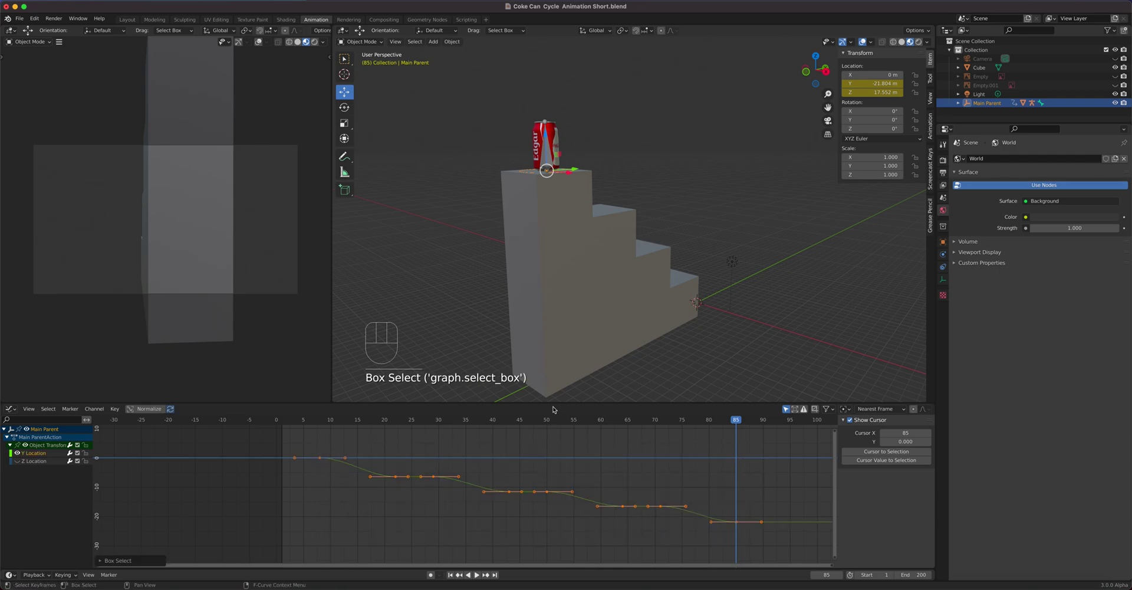
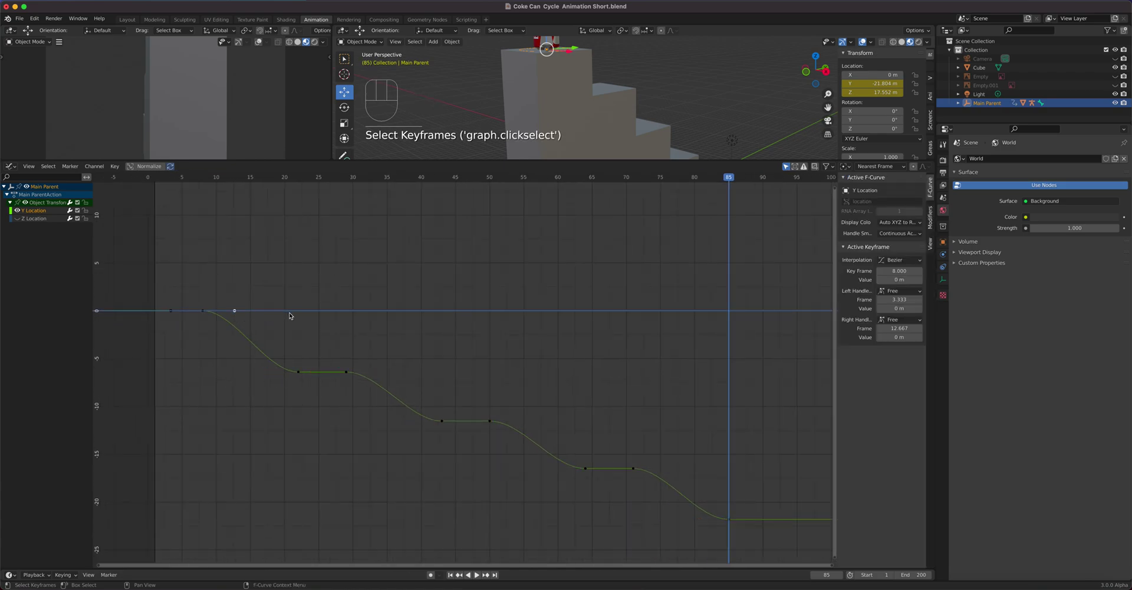
Step: Move the handles on the first two jumps so the can shoots forward steeply
key(g)
click(300, 373)
click(267, 373)
key(g)
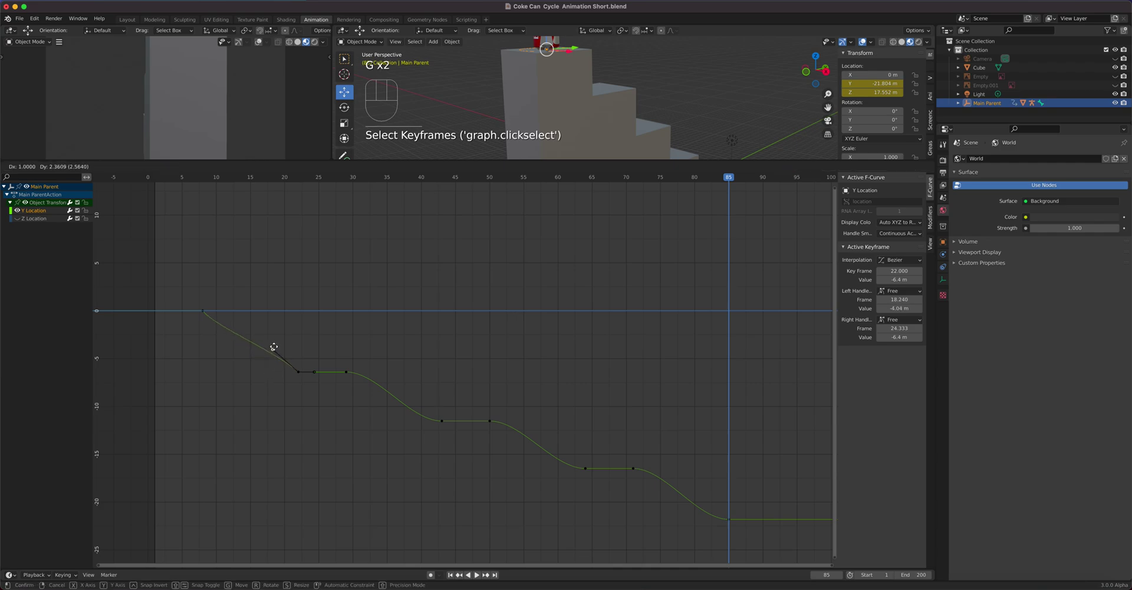
click(345, 372)
click(381, 373)
key(g)
click(442, 423)
Step: Steepen the handles at the frame 43 and frame 64 jumps
click(410, 422)
key(g)
key(g)
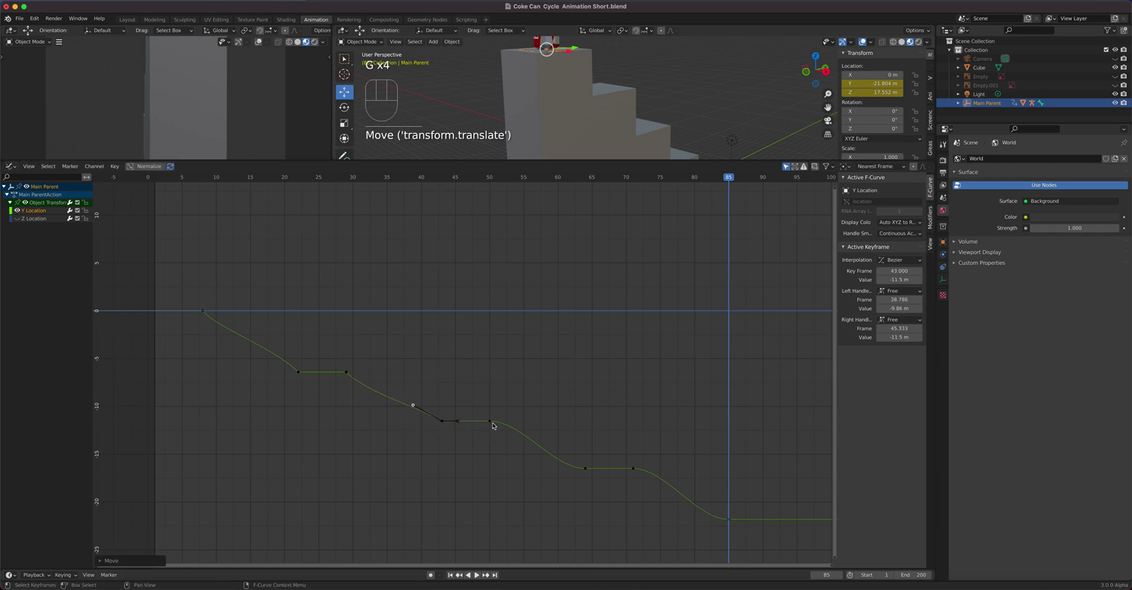
click(496, 423)
click(524, 424)
key(g)
click(596, 472)
Step: Reshape the second frame 64 handle and the frame 71 handle for sharp forward motion
click(591, 471)
click(559, 467)
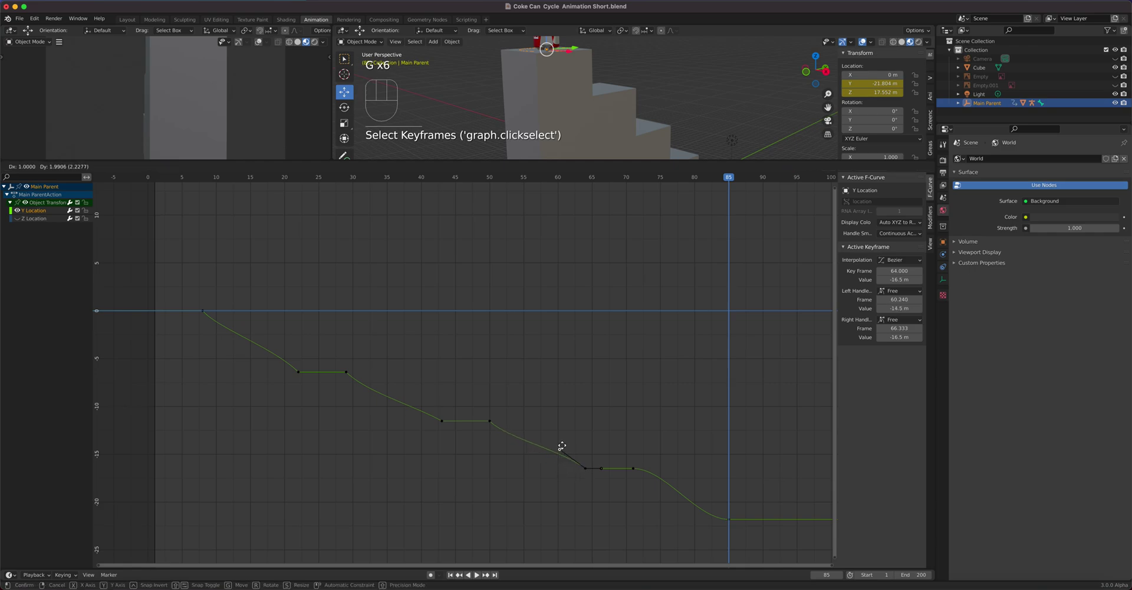
key(g)
click(640, 468)
click(664, 468)
key(g)
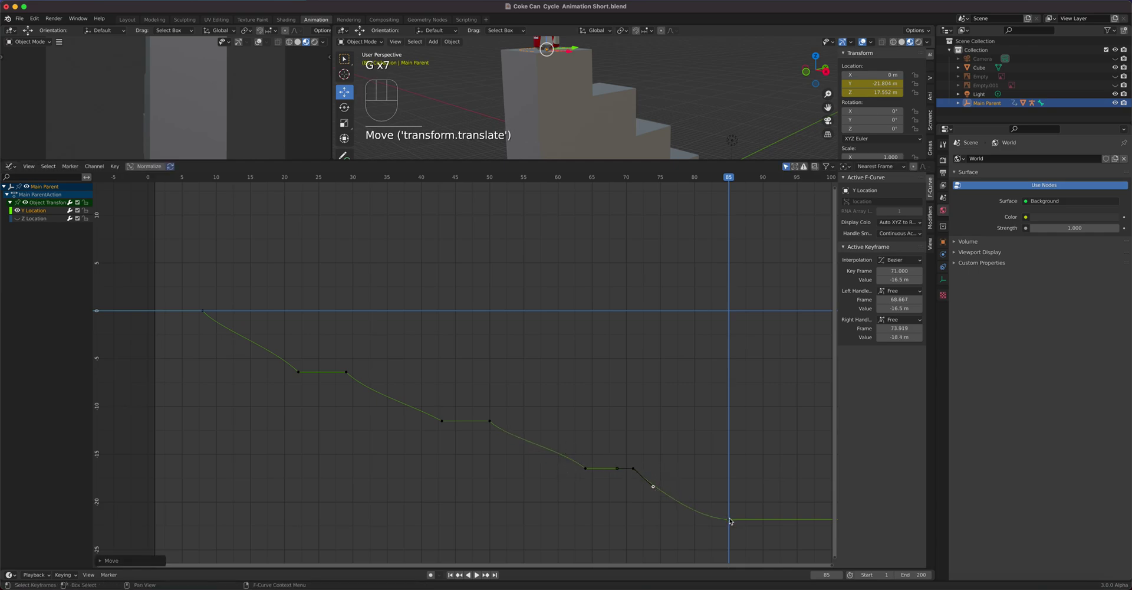
click(733, 519)
Step: Pull the handle before the frame 85 landing to about -19.8 m, steepening the final drop
click(709, 521)
click(733, 521)
click(702, 522)
key(g)
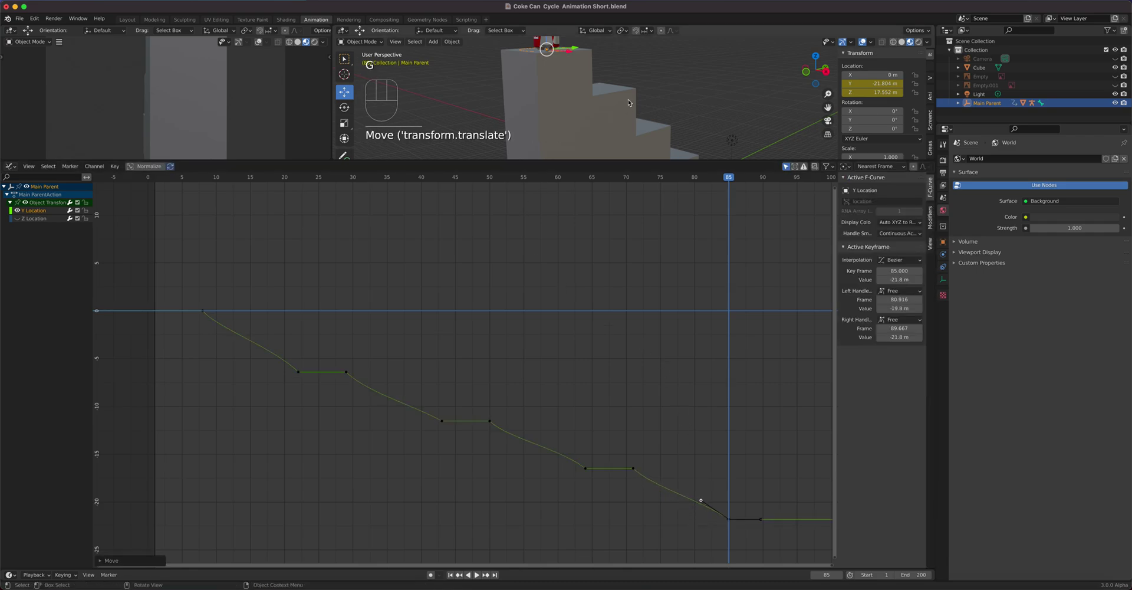
drag(635, 93, 606, 141)
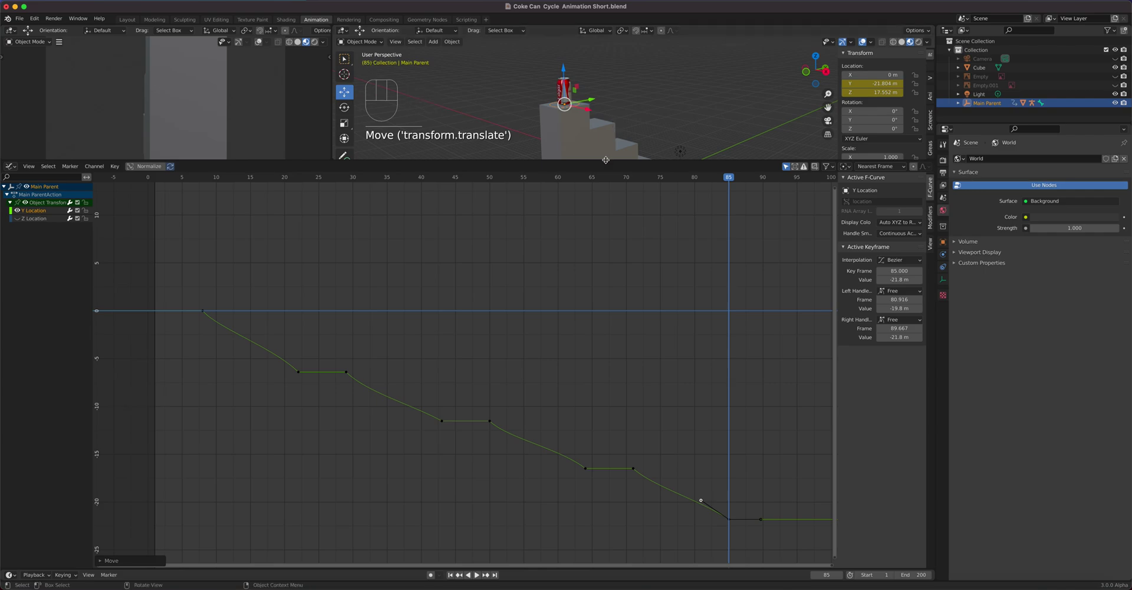
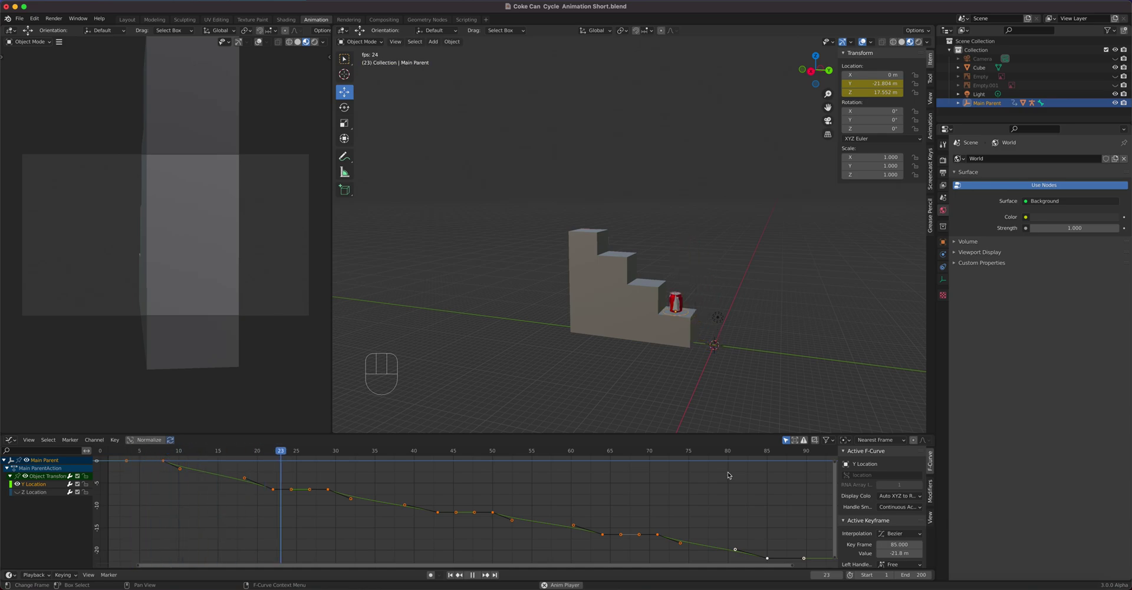
Step: Stop playback and bring the first jump's keyframes into view
drag(670, 346, 671, 351)
key(KP_3)
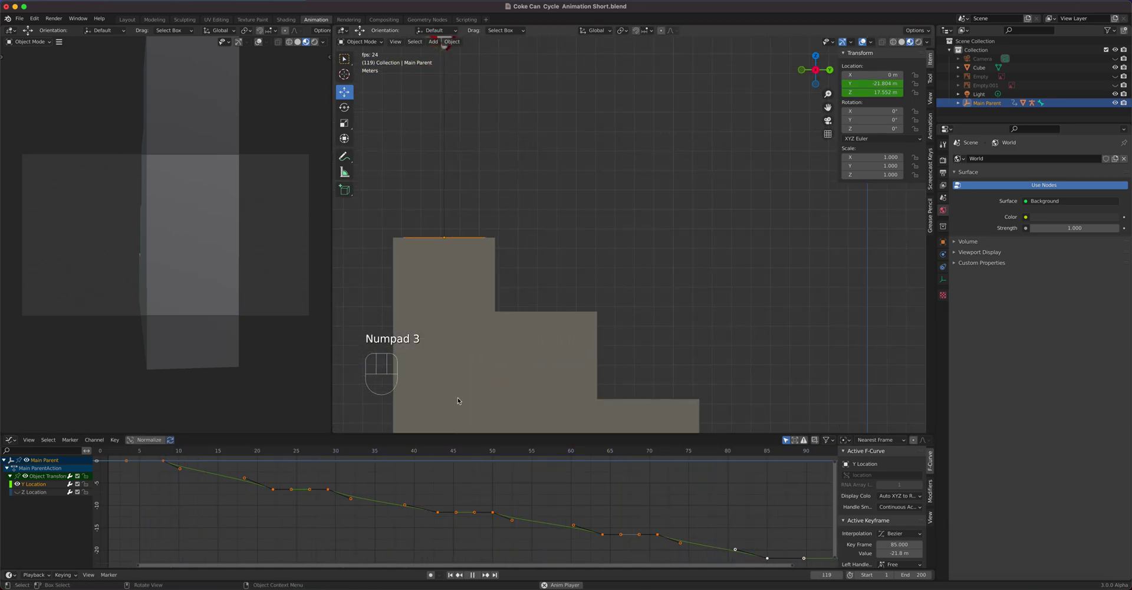
key(space)
drag(234, 454, 135, 467)
drag(627, 318, 112, 450)
drag(121, 451, 185, 469)
Step: Pull the frame 8 takeoff handle to steepen the first jump's launch
click(179, 471)
key(g)
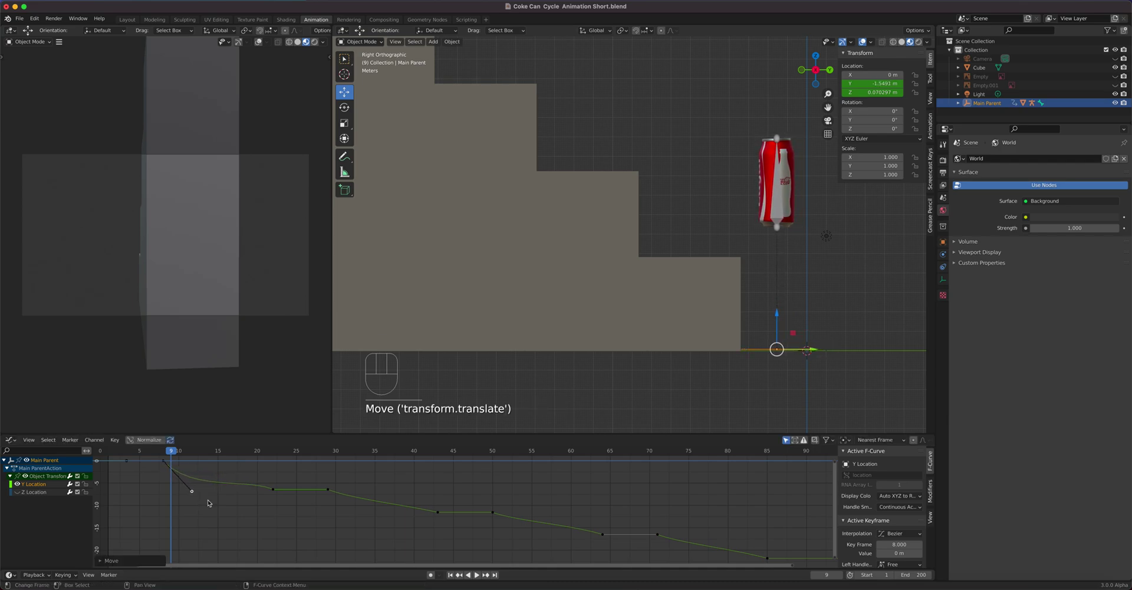
drag(173, 452, 213, 464)
click(199, 487)
click(163, 460)
click(198, 496)
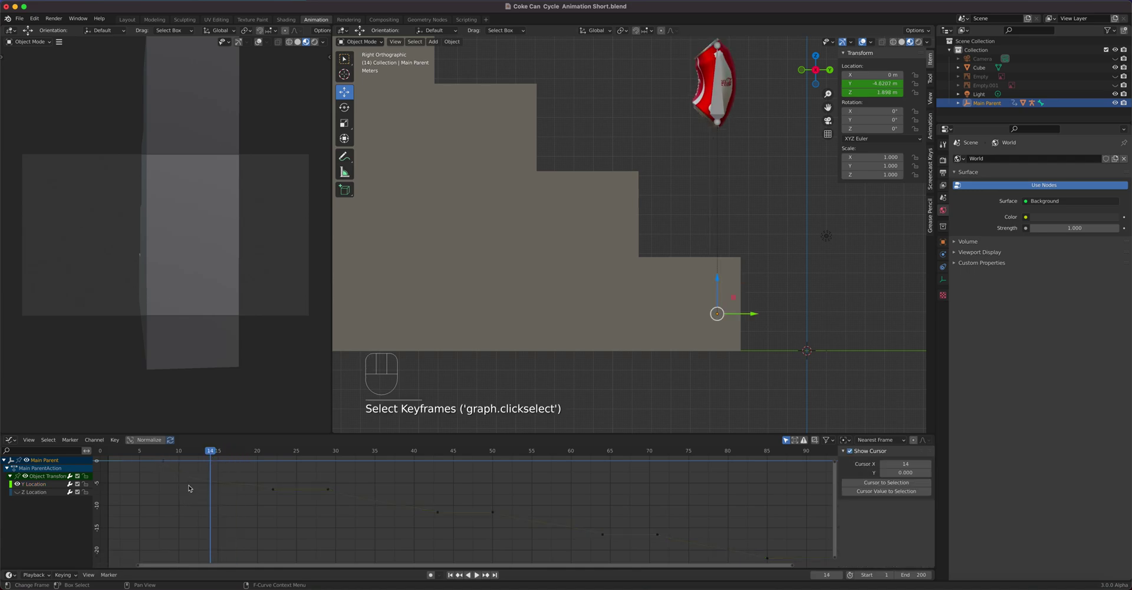
Step: Refine the frame 8 takeoff handle further and replay the hopping motion to check it
click(169, 463)
click(193, 491)
key(g)
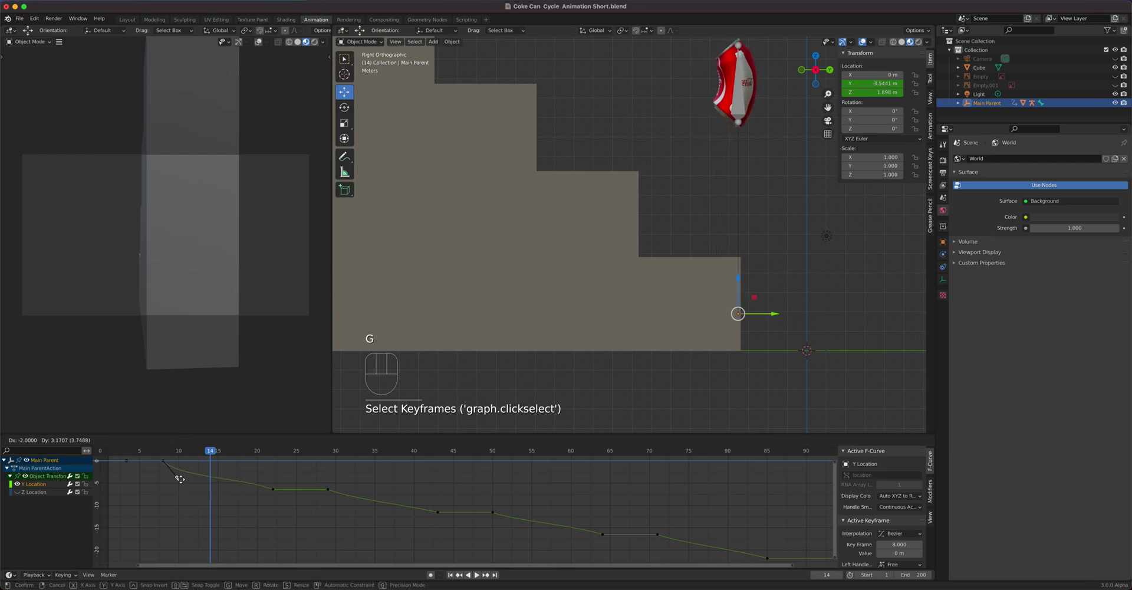
drag(214, 454, 438, 450)
drag(592, 312, 608, 356)
key(space)
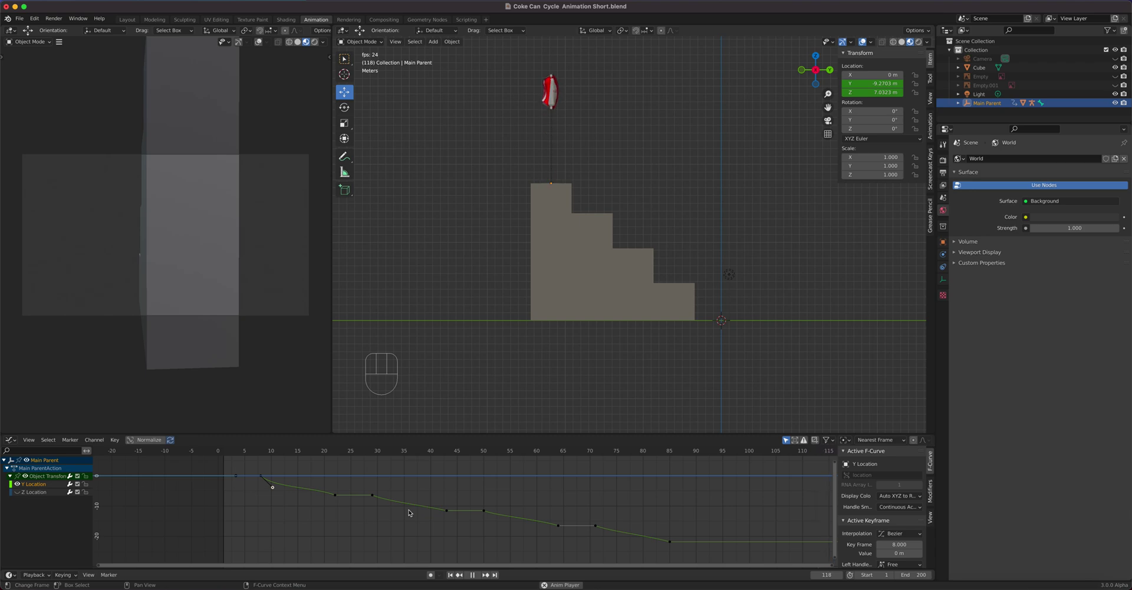
key(space)
Step: Select Cylinder.001 to show its SimpleDeform Angle curve and scrub to an early frame
click(296, 454)
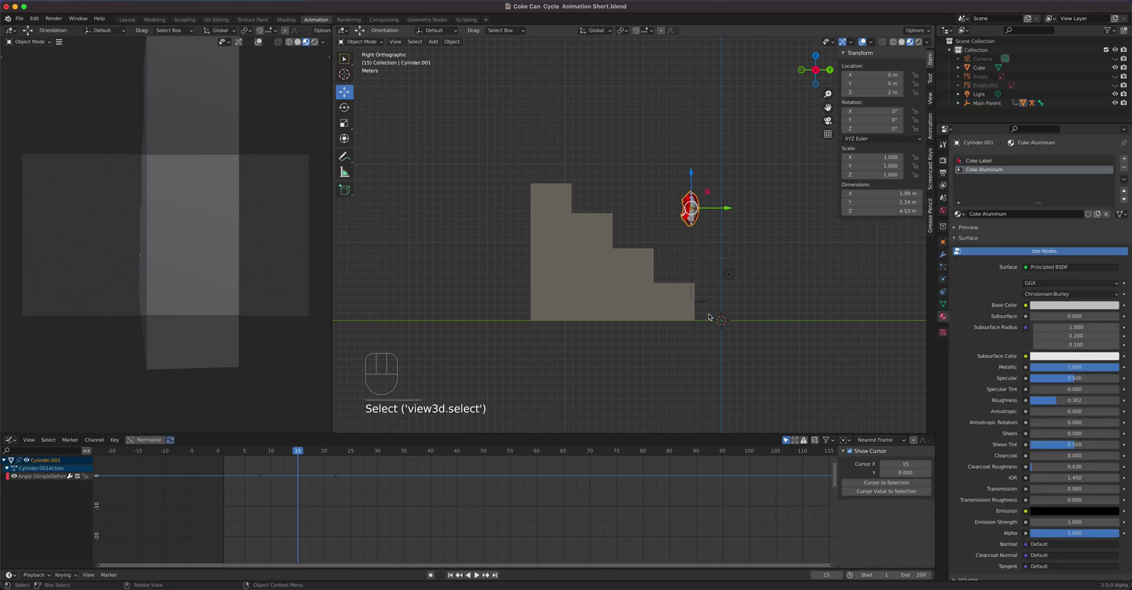
drag(301, 451, 308, 453)
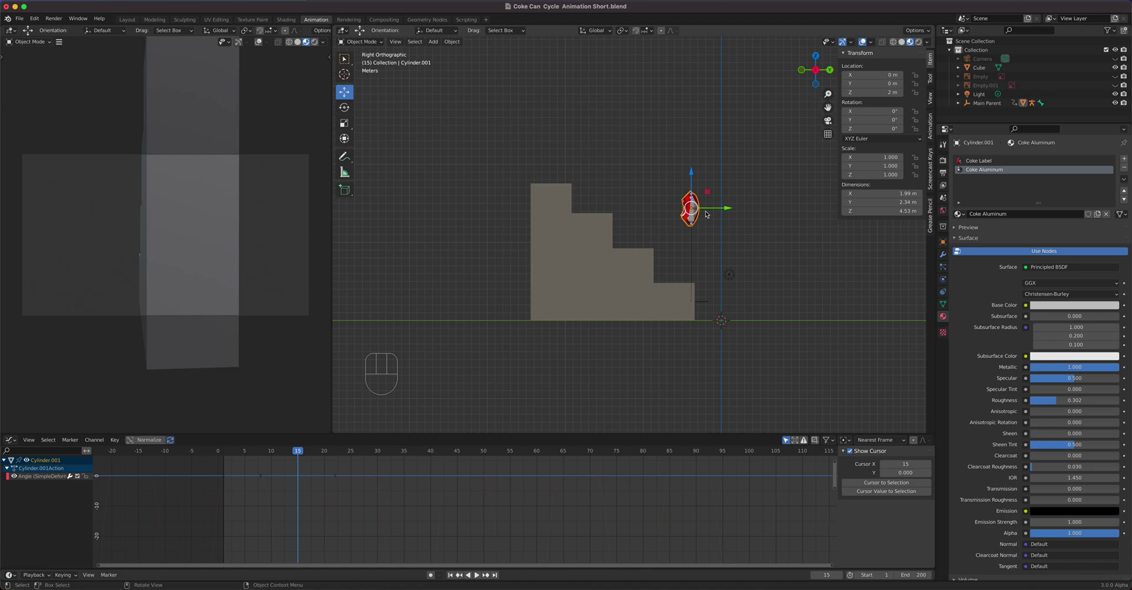
click(351, 109)
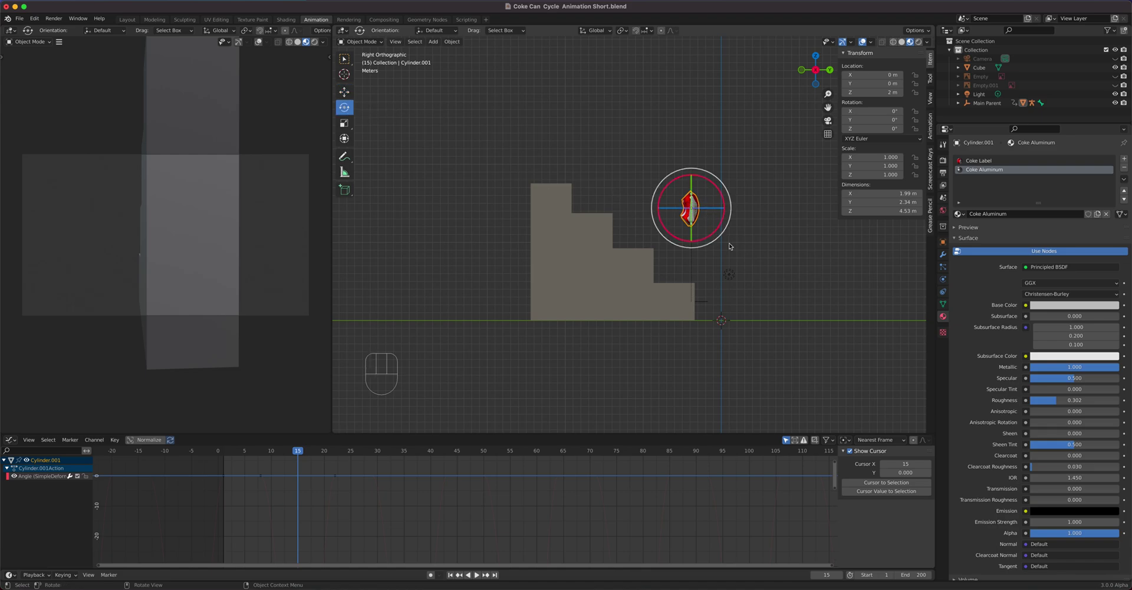
drag(792, 219, 736, 269)
drag(756, 217, 788, 202)
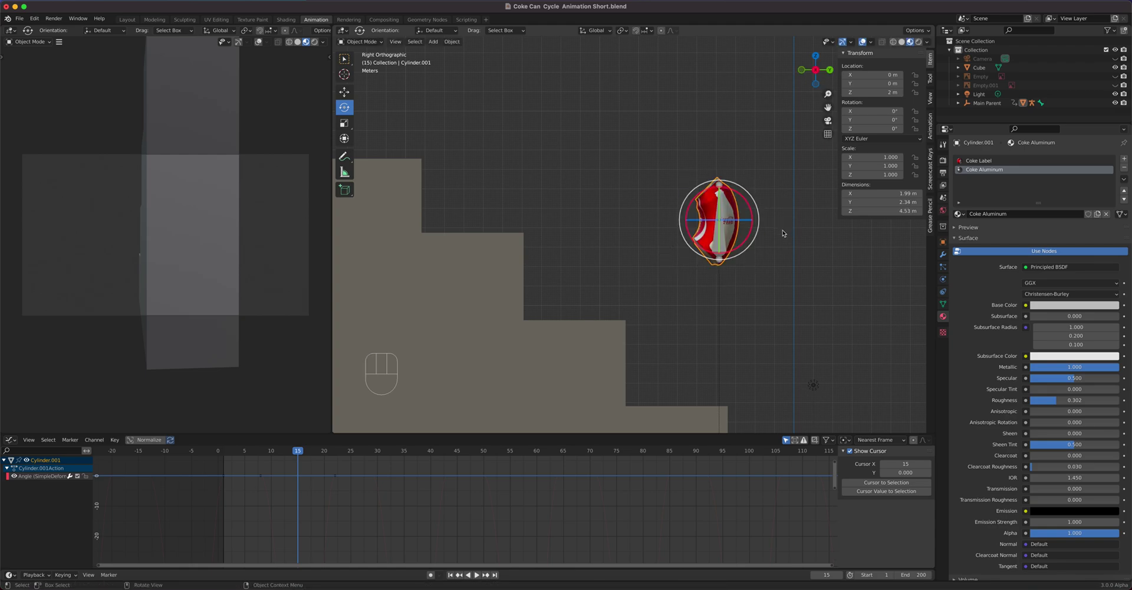